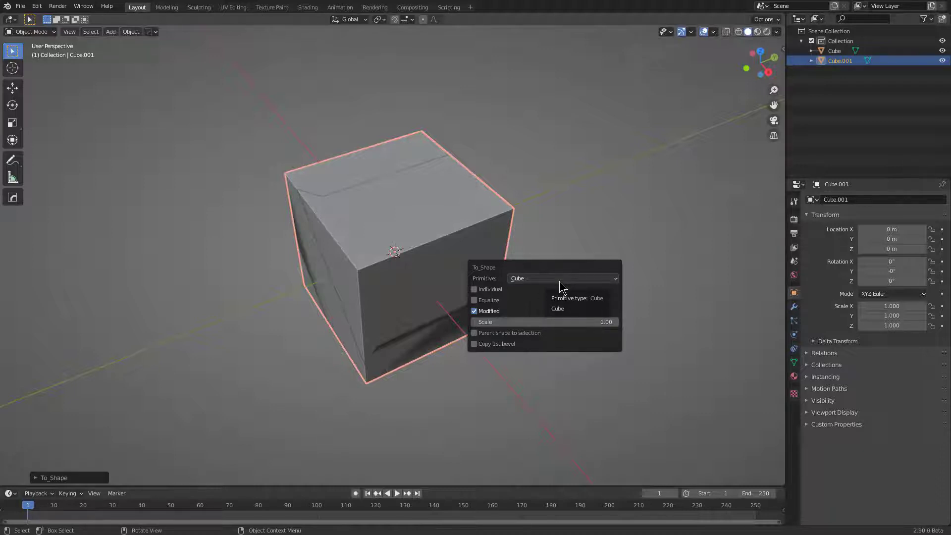
Step: Open the To_Shape primitive type list to change the Cube.001 copy's shape
left_click(561, 284)
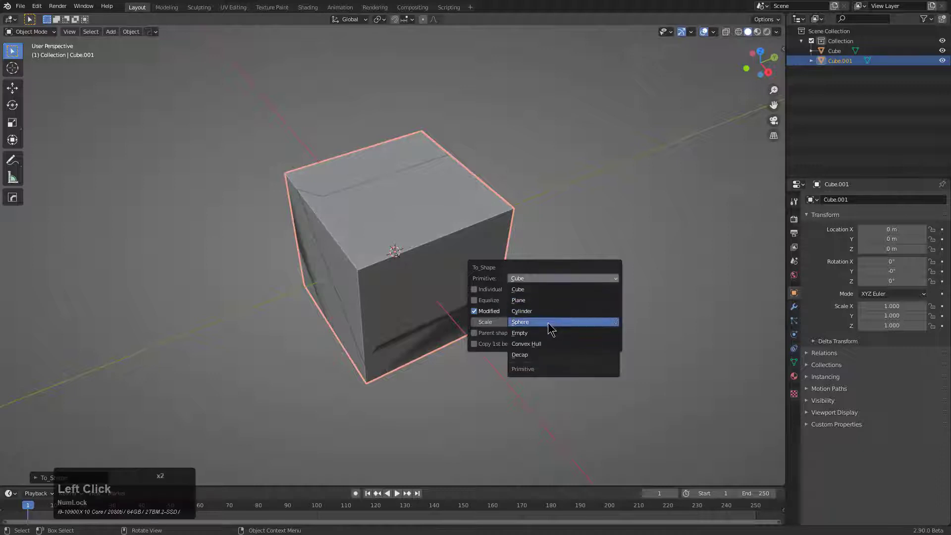
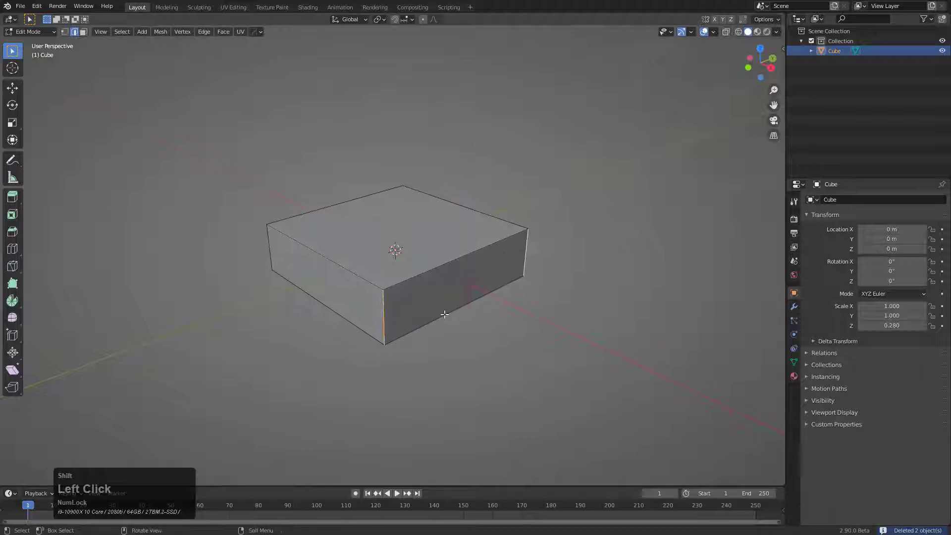
Step: Bevel the slab's vertical corner edges, then mirror it along Z with the BisectMod Mirror gizmo
key("ctrl+b")
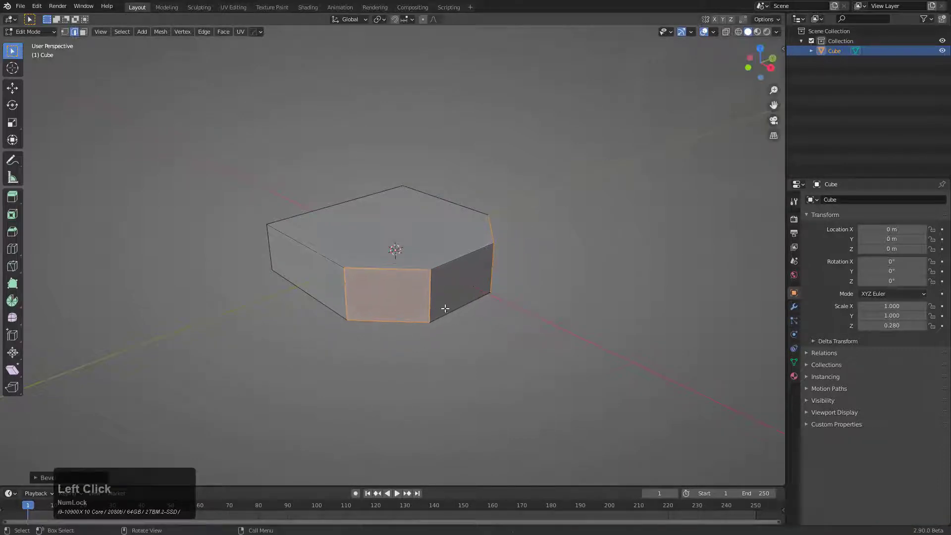
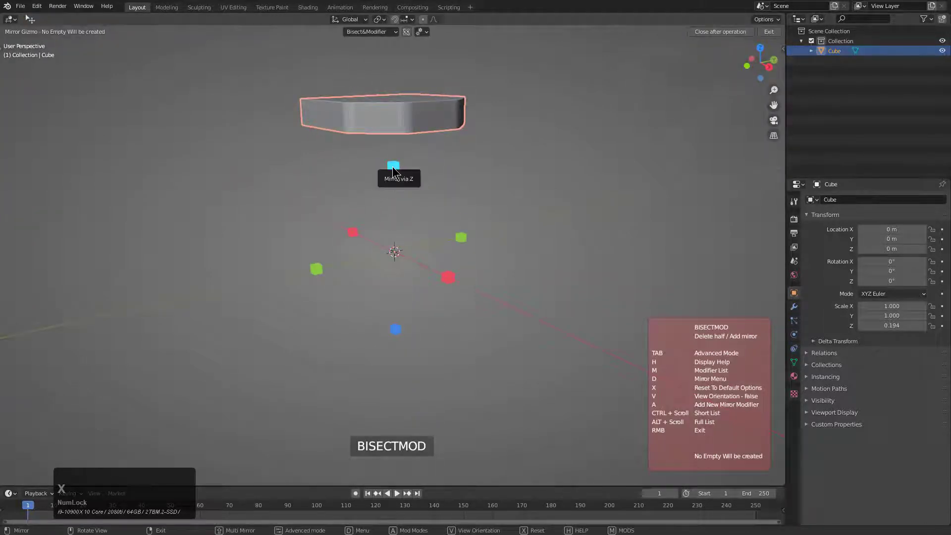
left_click(394, 168)
middle_click(434, 259)
right_click(503, 191)
middle_click(409, 295)
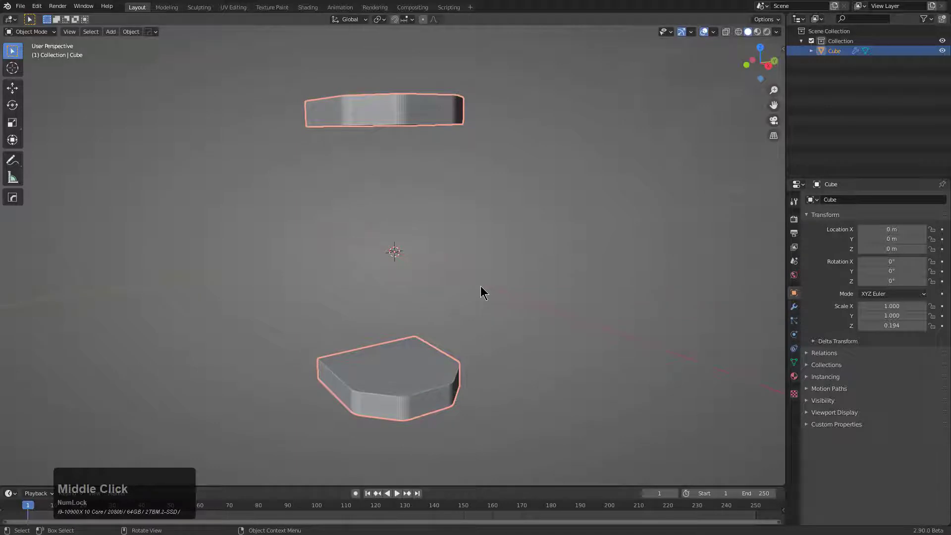
Step: Run HardOps To_Shape on both caps and set its Primitive to Convex Hull
key("q")
type("qot")
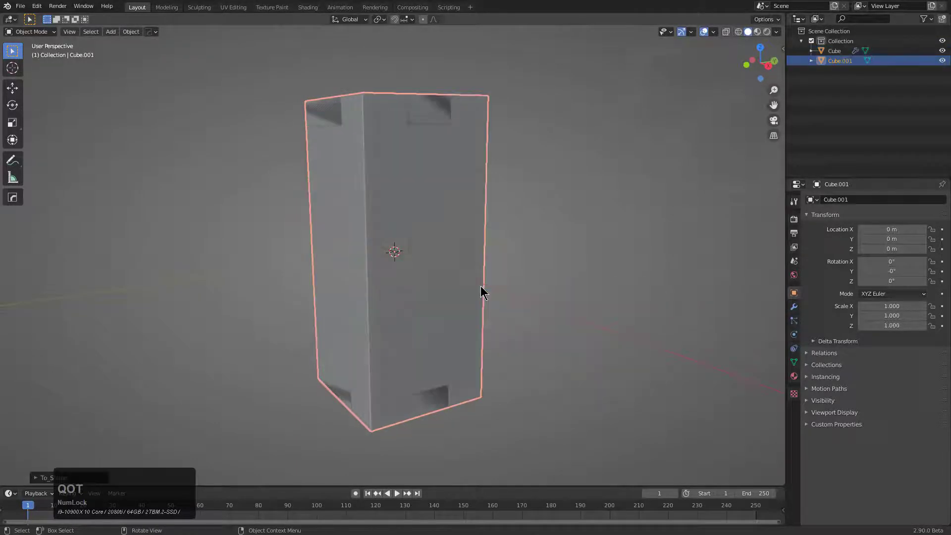
middle_click(488, 302)
key("F9")
left_click(579, 328)
left_click(581, 334)
left_click(579, 395)
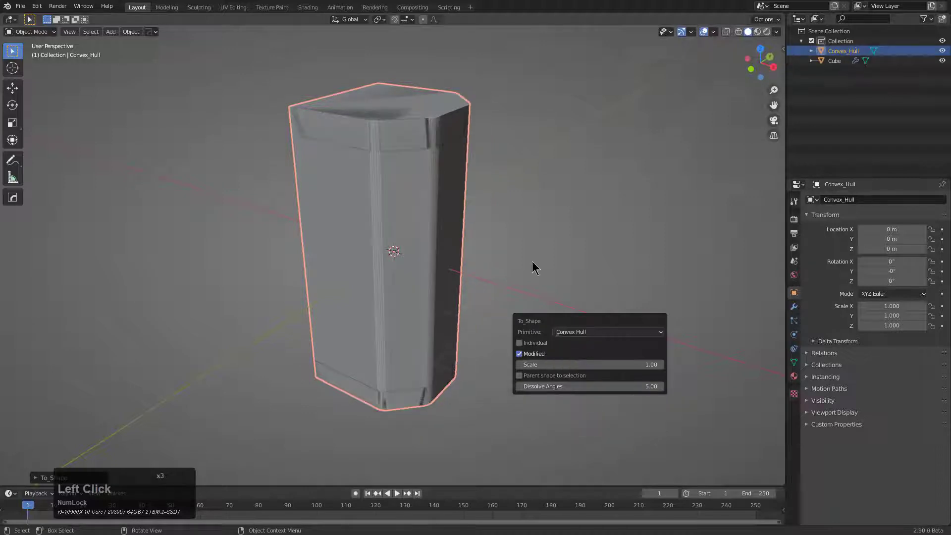
Step: Scale the Convex_Hull body down along Z only so it fits between the caps
middle_click(484, 266)
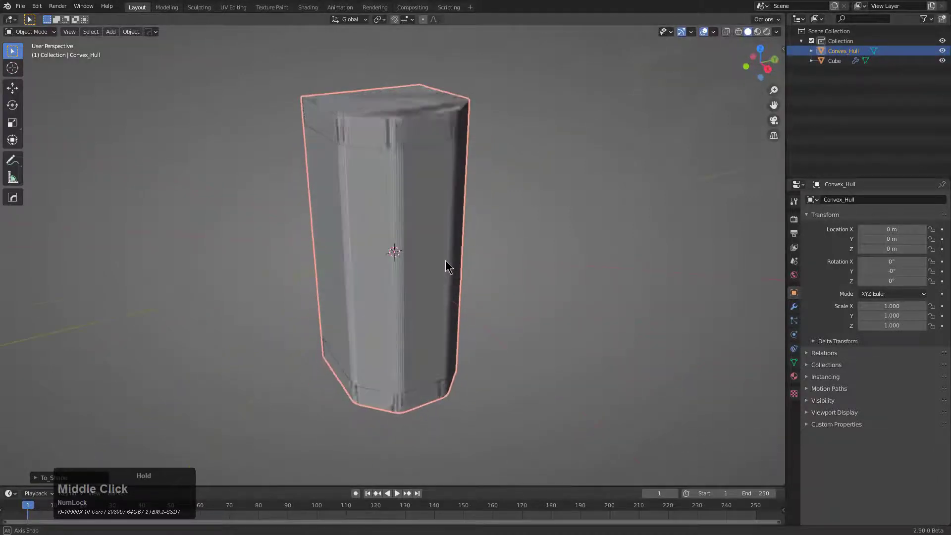
middle_click(414, 275)
key("s")
key("z")
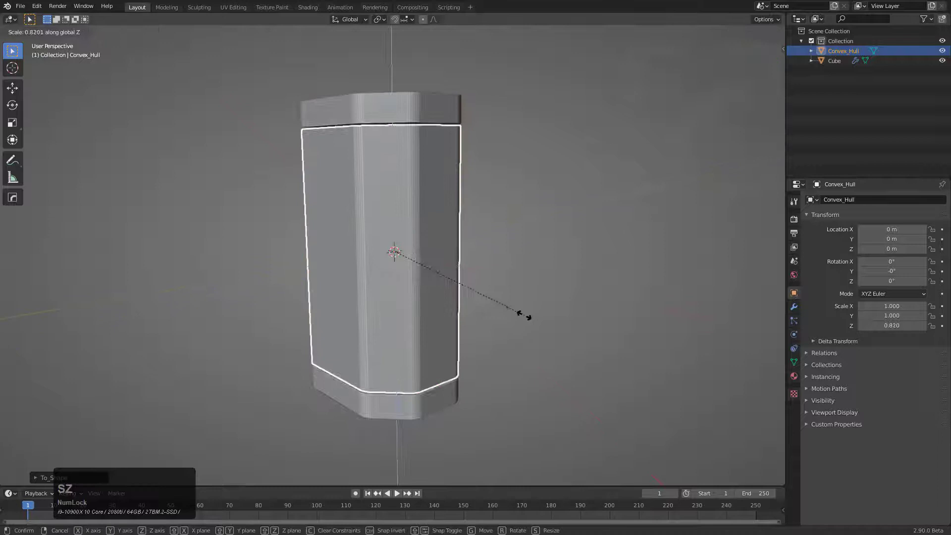
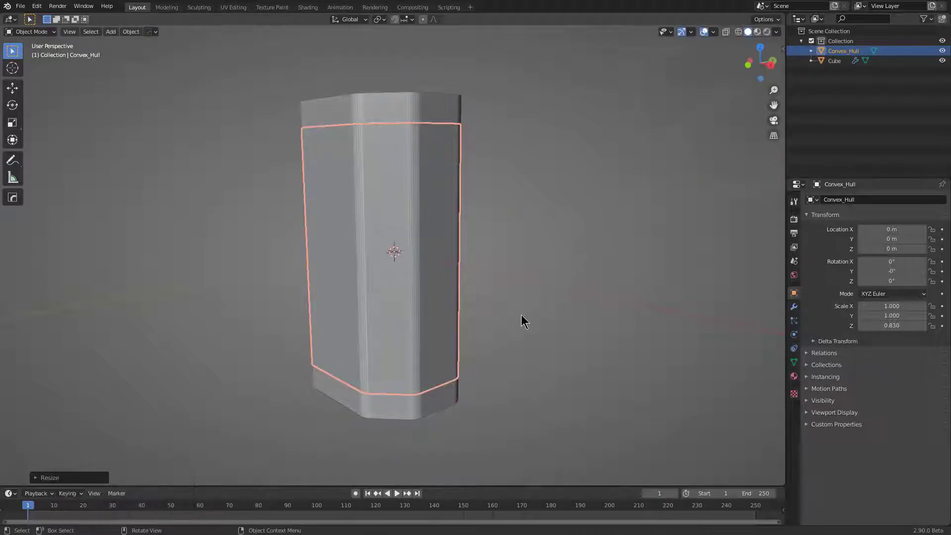
Step: Bring up the material list for the shortened Convex_Hull body
key("alt+m")
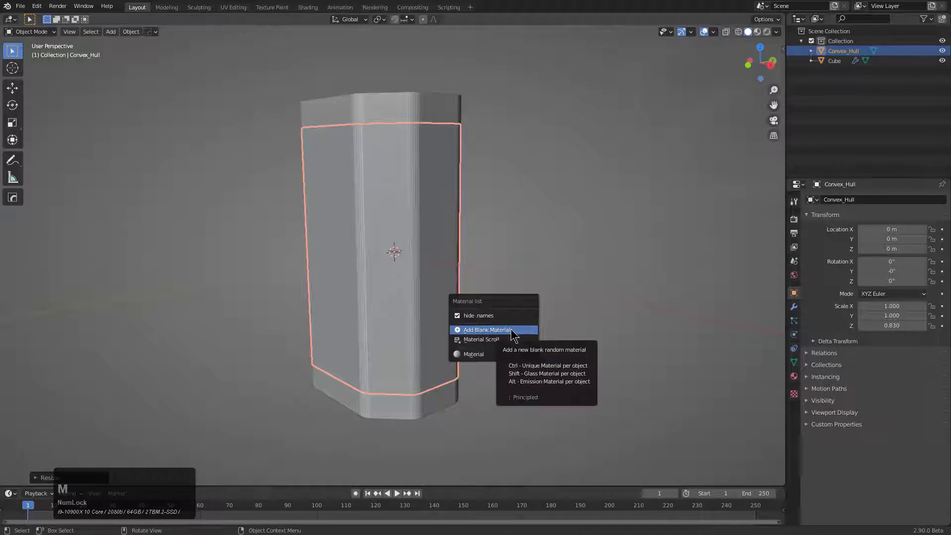
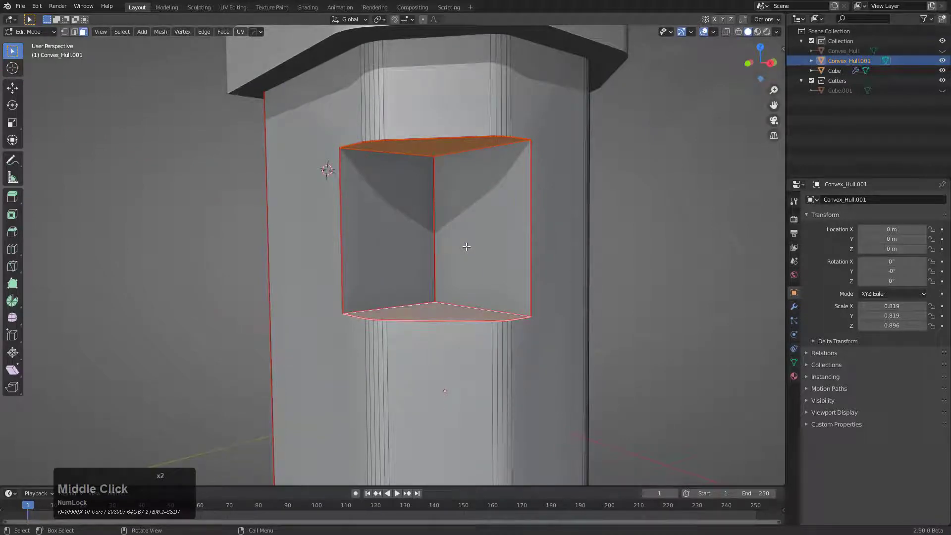
Step: Turn the recess faces into a Cylinder via To_Shape with Diameter 1 at 0.42, using X-ray to check
key("q")
type("qot")
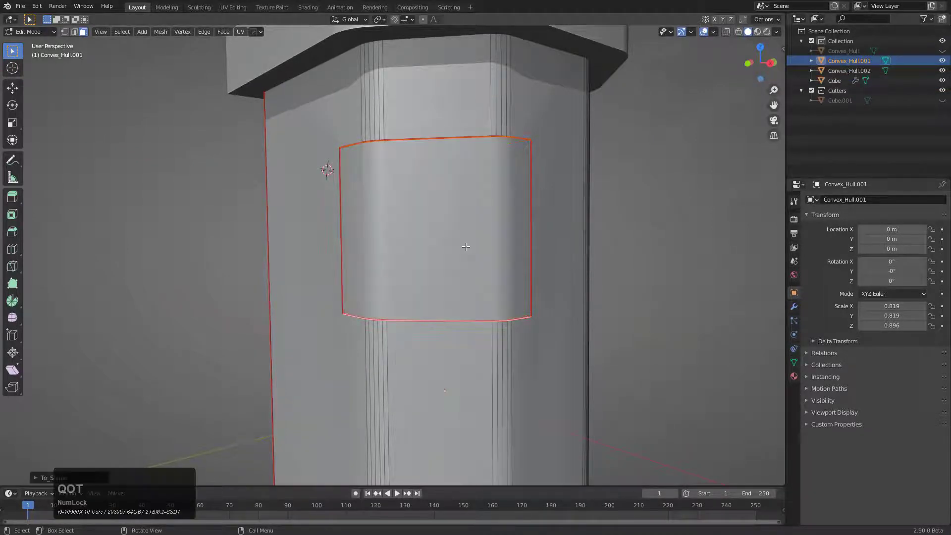
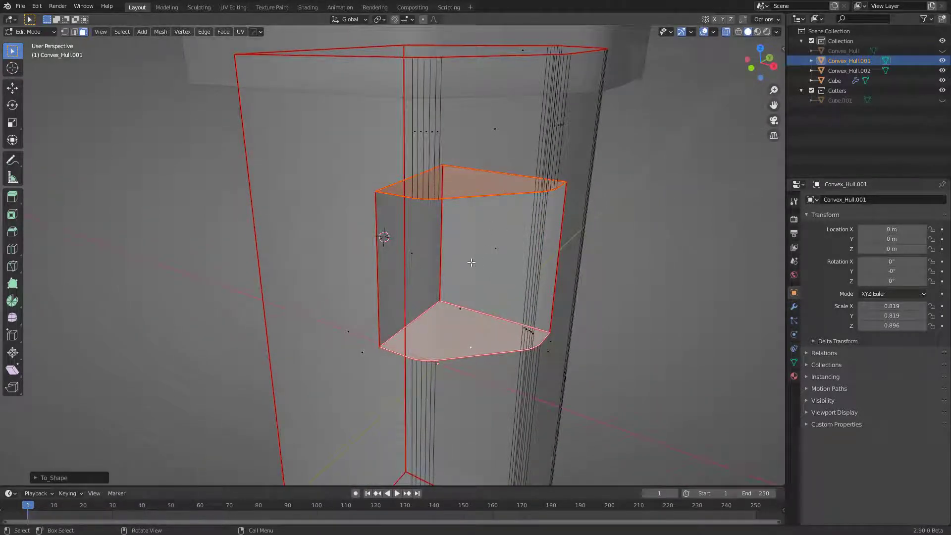
middle_click(453, 271)
key("alt+z")
middle_click(456, 268)
key("F9")
left_click(516, 287)
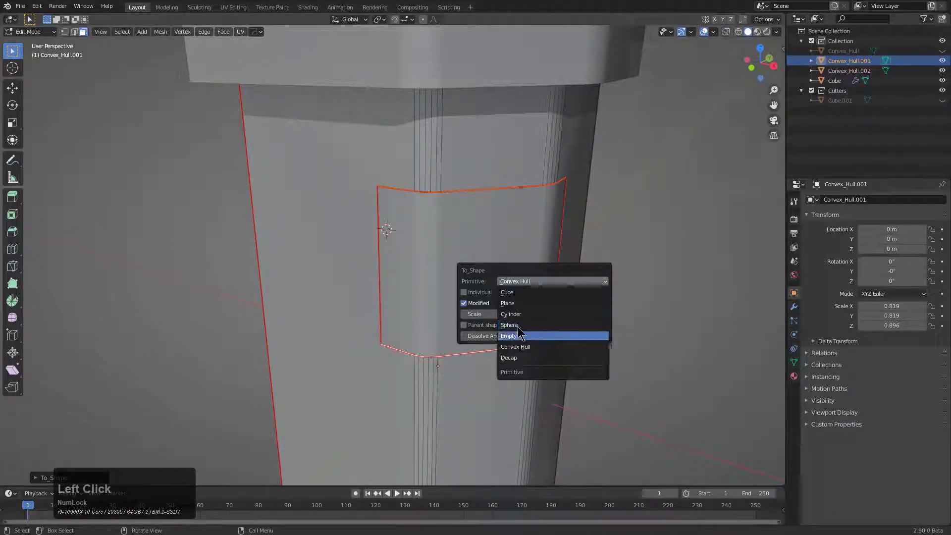
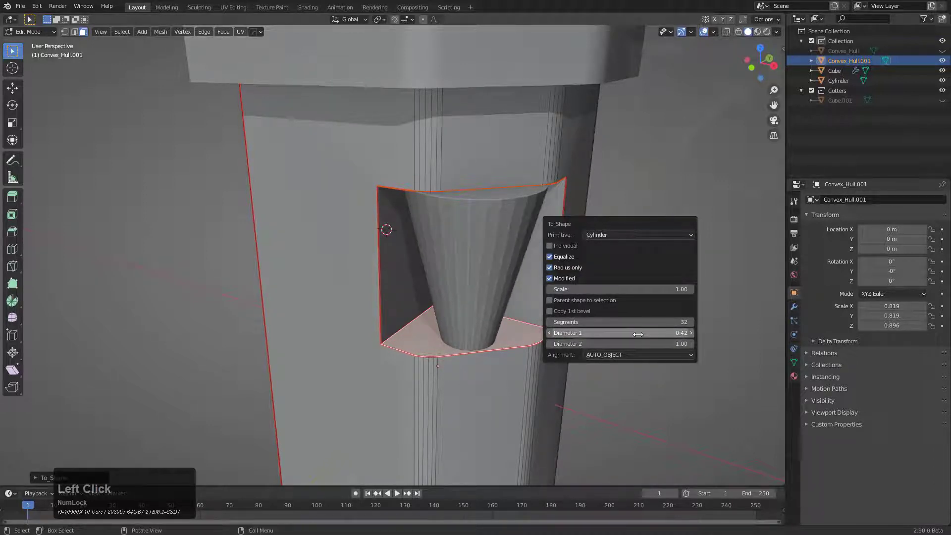
key("ctrl+c")
Step: Paste with Ctrl+V and adjust the cylinder in the viewport before mirroring
key("ctrl+v")
scroll("down", 3)
middle_click(461, 284)
left_click(366, 219)
middle_click(384, 224)
left_click(477, 286)
Step: Mirror the recess cut and its pillar across an axis with the HardOps Mirror gizmo
key("alt+x")
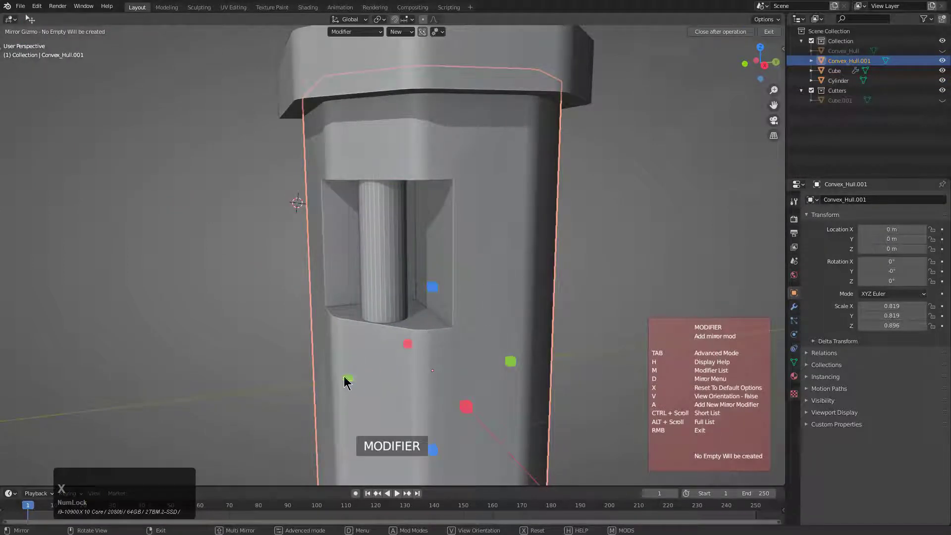
left_click(349, 385)
left_click(392, 216)
left_click(472, 179)
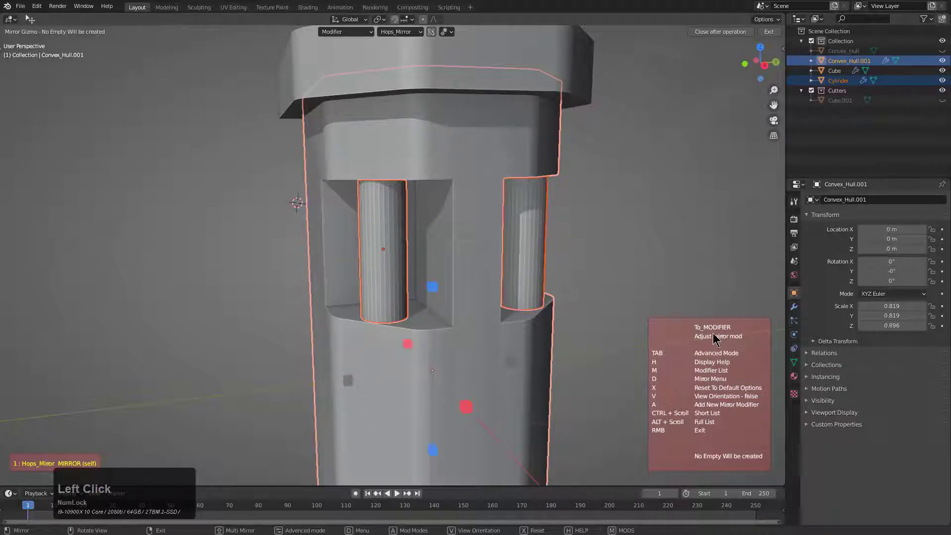
right_click(601, 194)
Step: Return to Object Mode and add Sharpen and Weighted Normal modifiers to the body from the Q menu
key("alt+a")
left_click(382, 229)
key("q")
left_click(439, 150)
left_click(470, 198)
key("q")
left_click(463, 196)
scroll("down", 3)
middle_click(448, 247)
middle_click(448, 240)
scroll("down", 3)
middle_click(429, 226)
middle_click(436, 216)
scroll("up", 3)
scroll("up", 3)
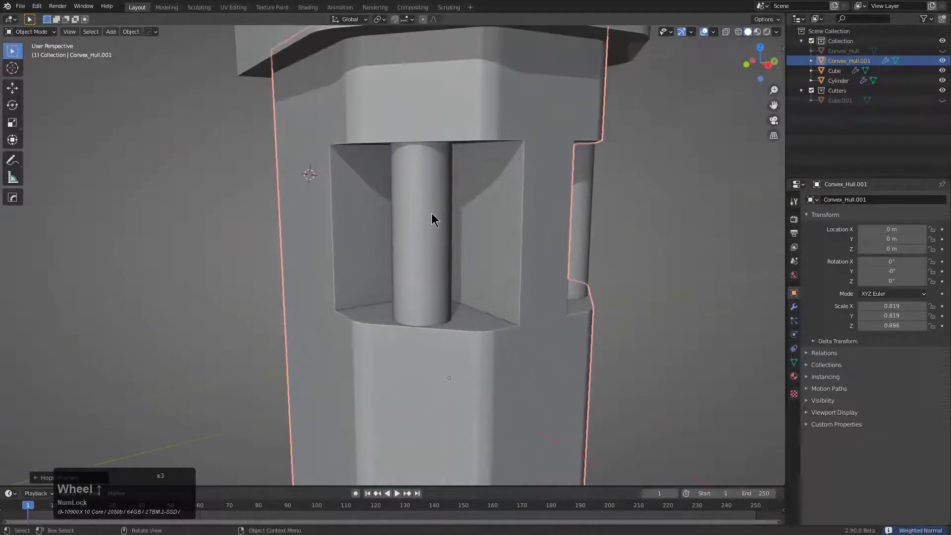
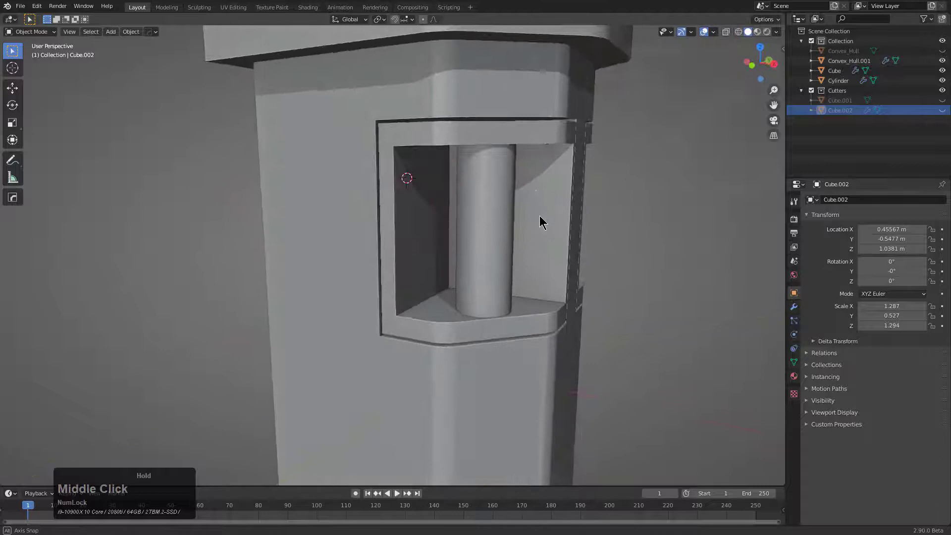
Step: Zoom out and re-centre the view on the framed recess cutters
scroll("up", 3)
middle_click(543, 220)
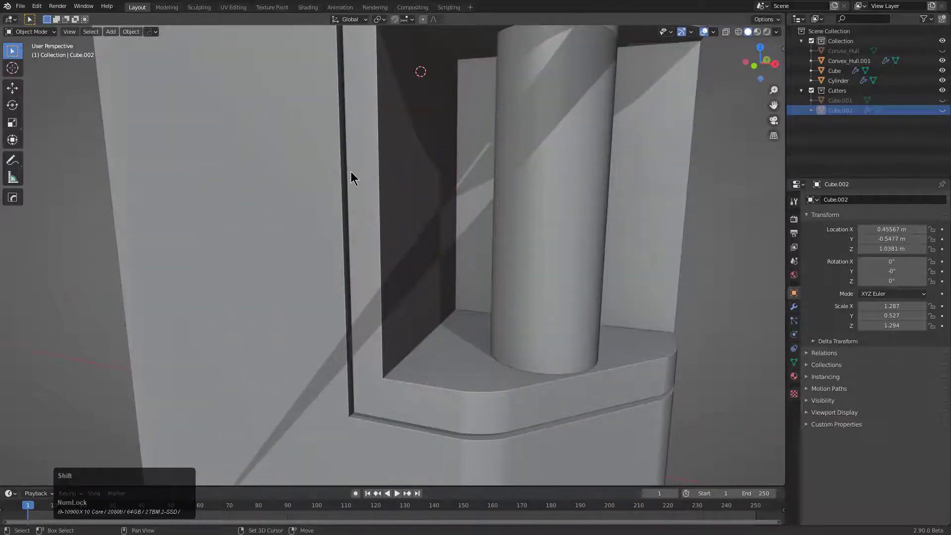
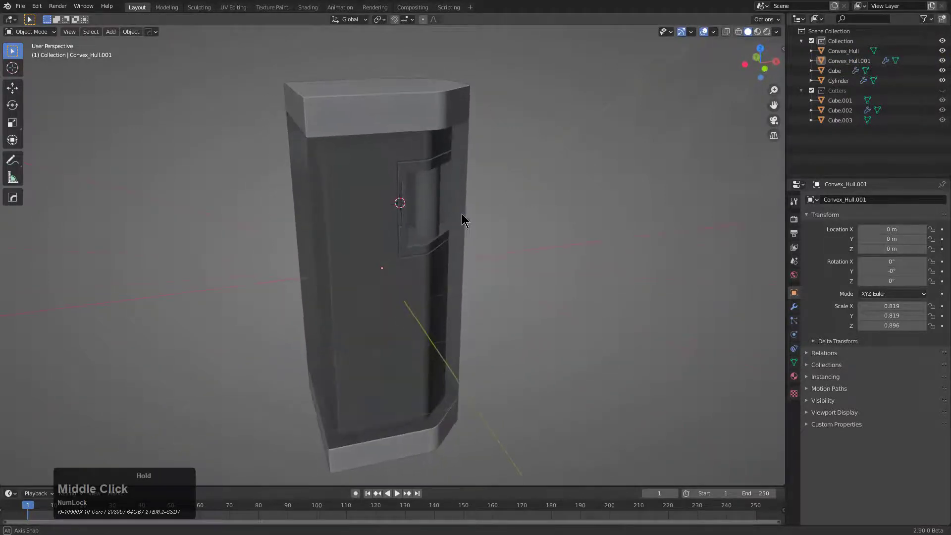
Step: Select the outer Convex_Hull shell and inspect the body from several angles
scroll("up", 3)
left_click(463, 238)
scroll("up", 3)
scroll("down", 3)
middle_click(469, 237)
middle_click(433, 234)
scroll("down", 3)
middle_click(432, 227)
key("a")
middle_click(442, 231)
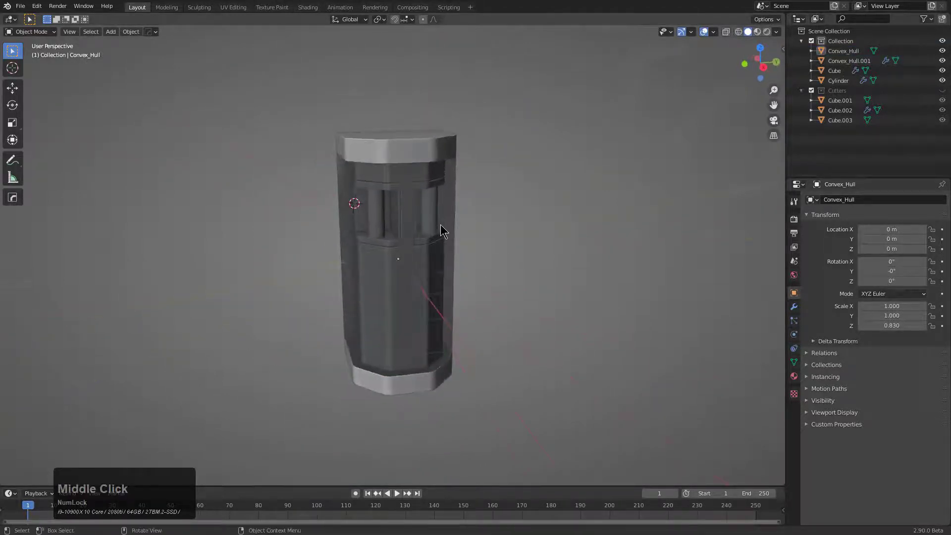
scroll("up", 3)
middle_click(454, 229)
scroll("down", 3)
Step: Select all body pieces and run HardOps To_Shape to add the bounding box Cube.004
key("a")
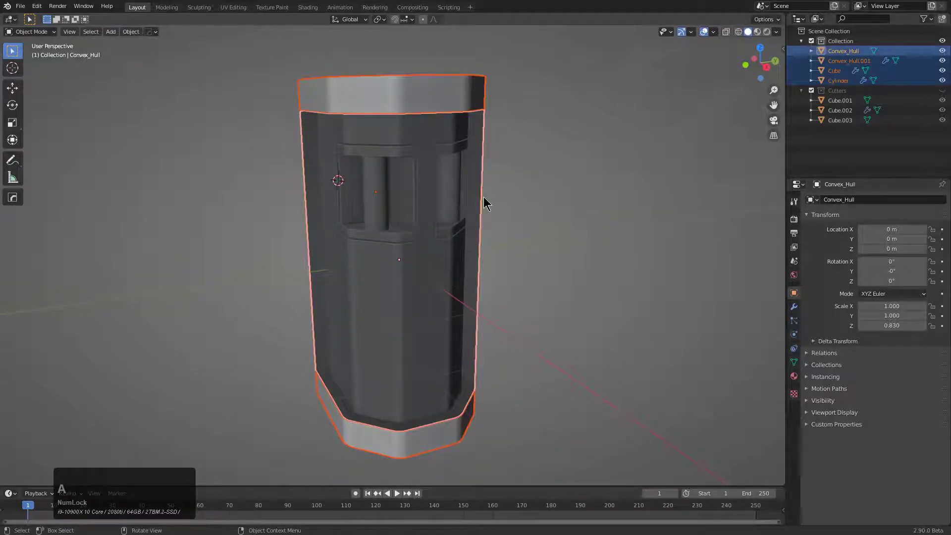
key("q")
type("qot")
key("F9")
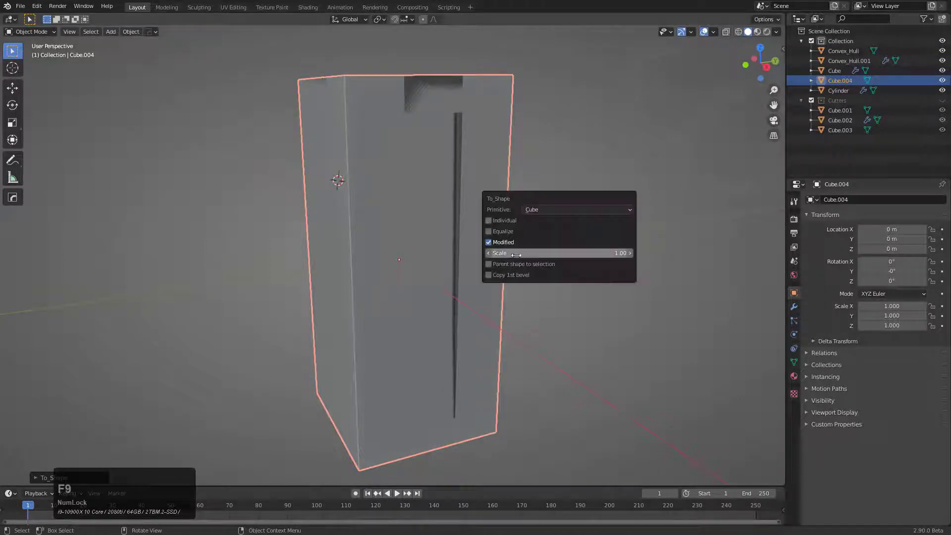
Step: Set the To_Shape box to Cube primitive with Parent shape to selection enabled
left_click(516, 269)
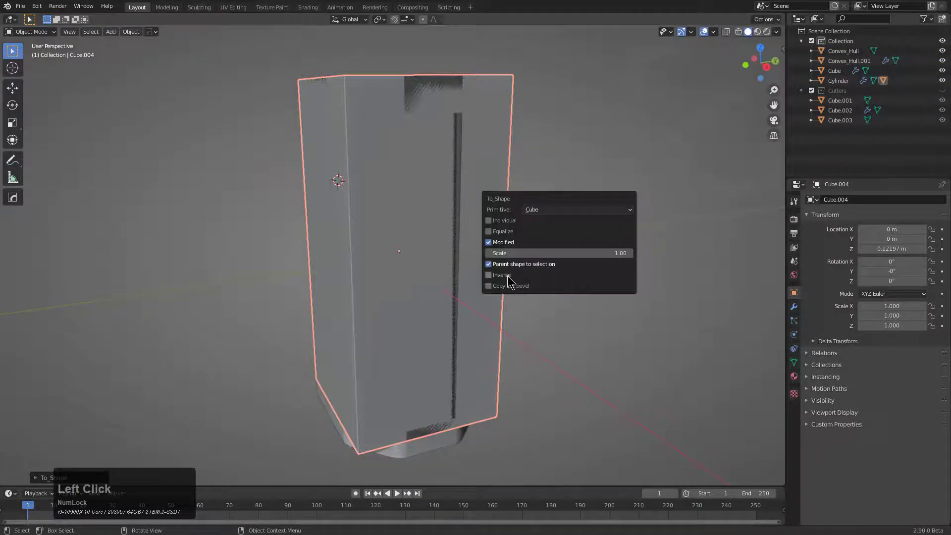
left_click(509, 280)
key("g")
right_click(481, 184)
Step: Give Cube.004 wire shading via Q > Settings > Shade Wire and rotate it freely
key("q")
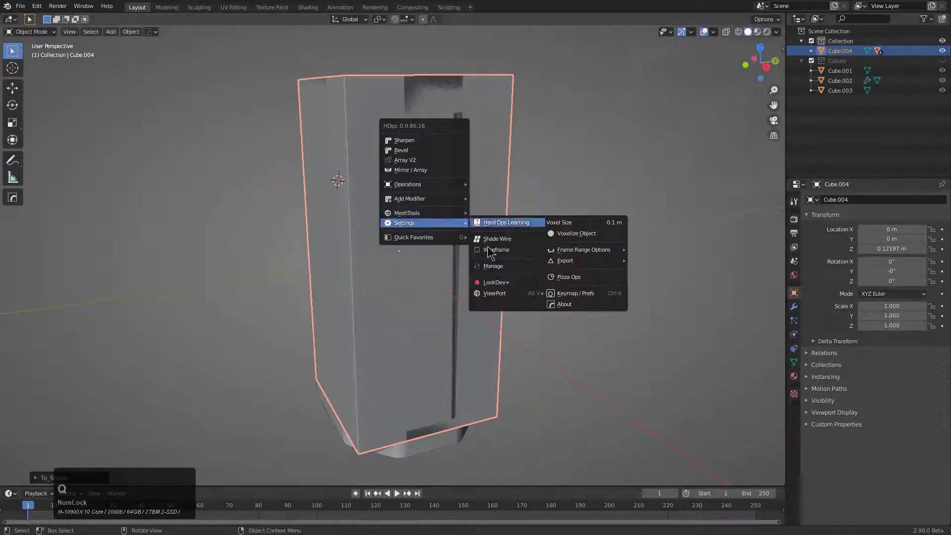
left_click(500, 239)
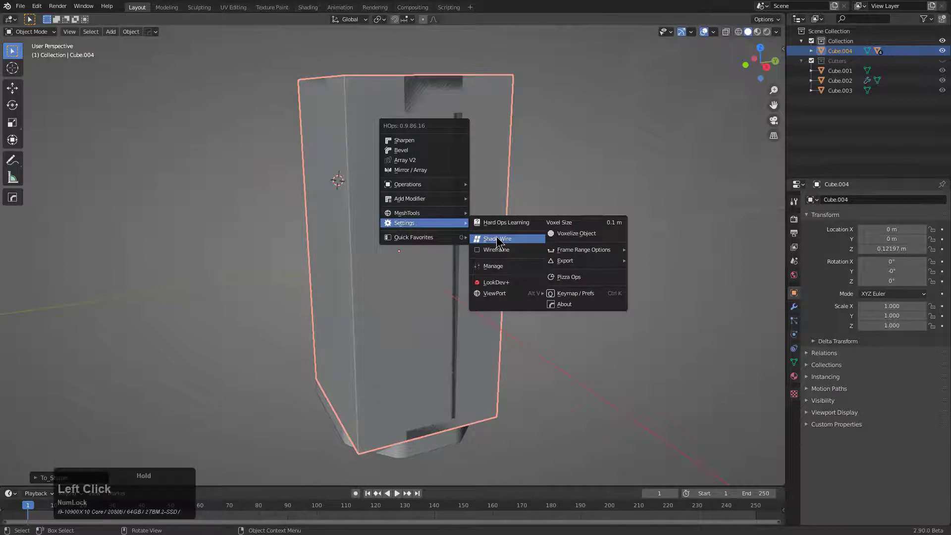
scroll("down", 3)
key("r")
key("r")
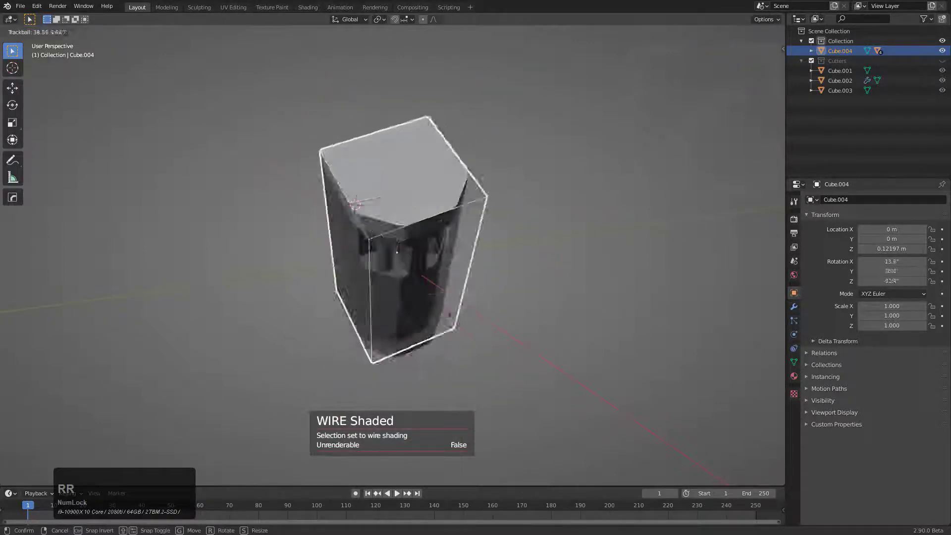
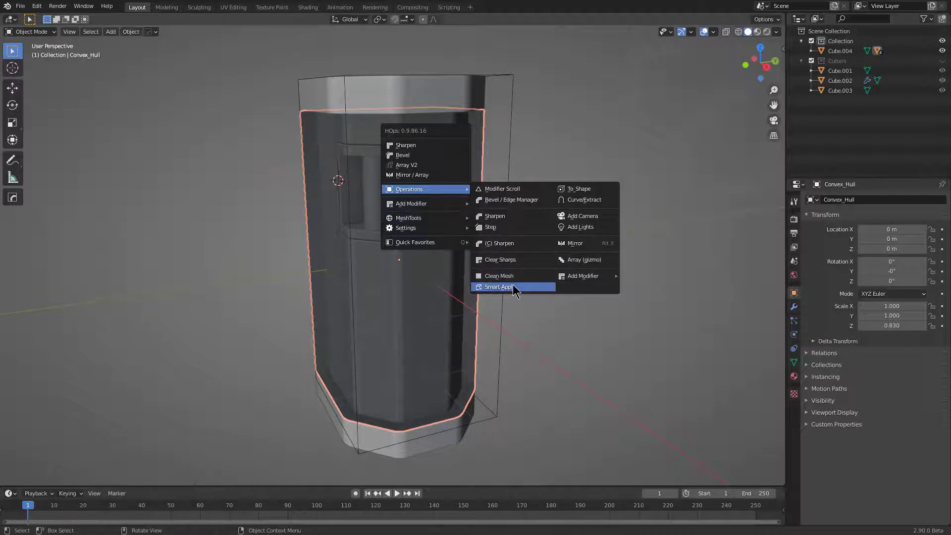
Step: Select both hull objects and Late Parent the 40 boolean cutters to them via Q > Operations
middle_click(392, 176)
scroll("up", 3)
middle_click(439, 172)
left_click(350, 192)
key("q")
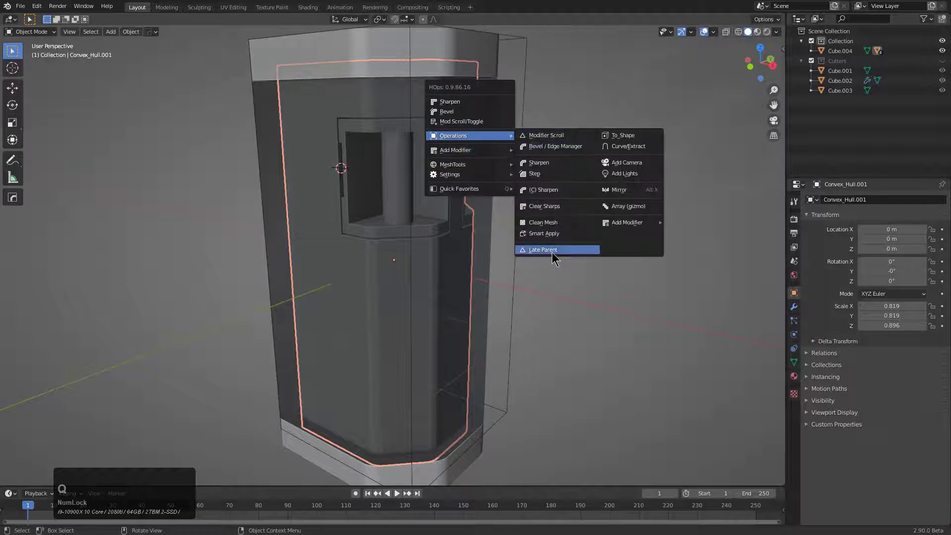
left_click(554, 253)
scroll("down", 3)
middle_click(513, 256)
scroll("up", 3)
Step: Select the wire bounding box Cube.004 and delete it, leaving the capped model
left_click(481, 219)
key("r")
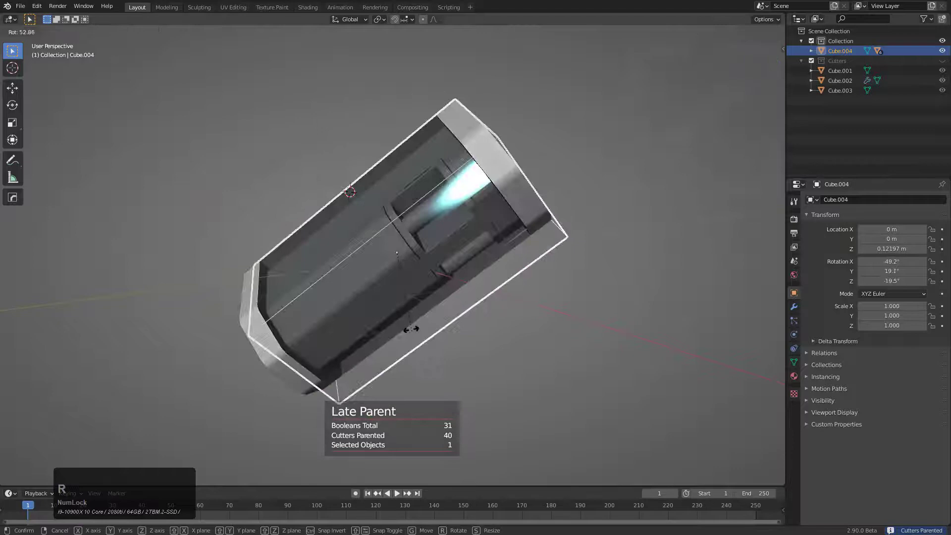
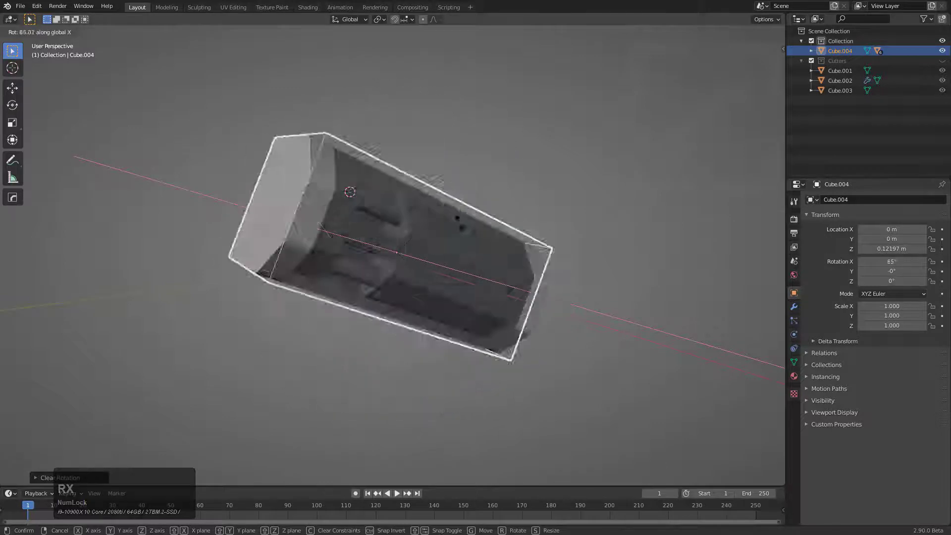
right_click(464, 256)
key("x")
left_click(465, 239)
middle_click(422, 232)
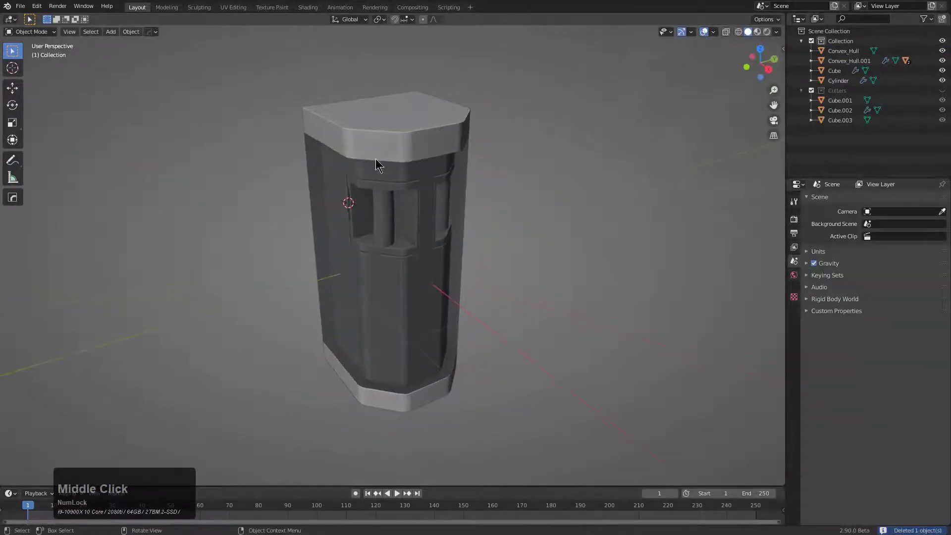
Step: Convert the caps with To_Shape to a Convex primitive hull and shade it as wire
middle_click(386, 177)
left_click(396, 133)
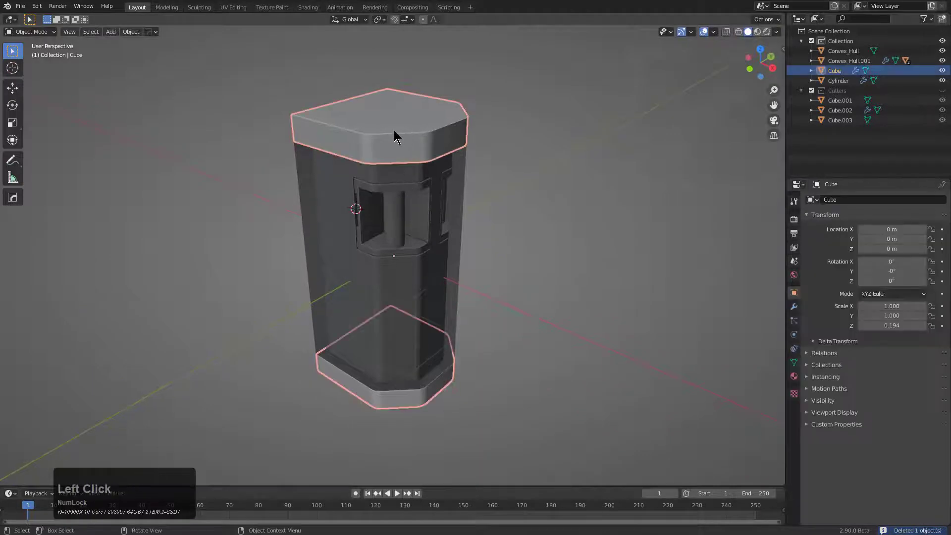
type("qot")
key("F9")
left_click(451, 145)
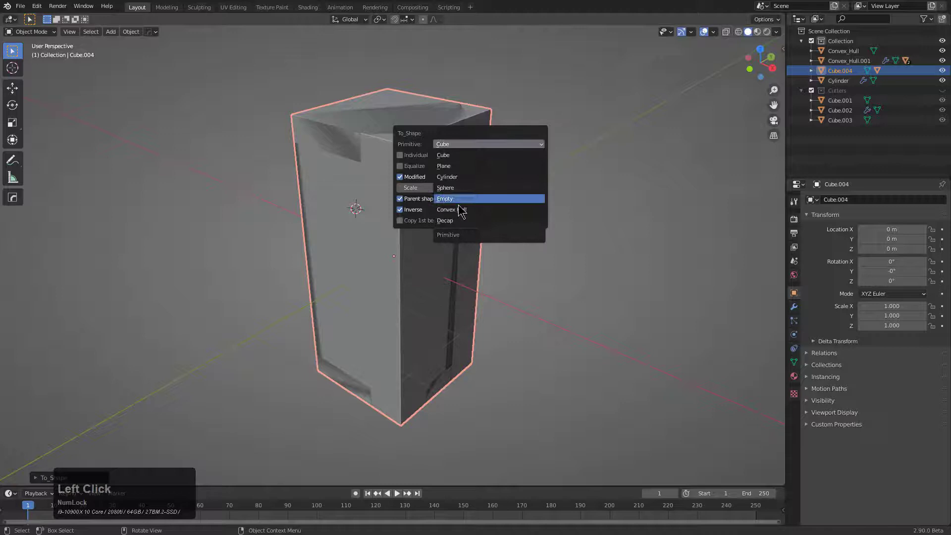
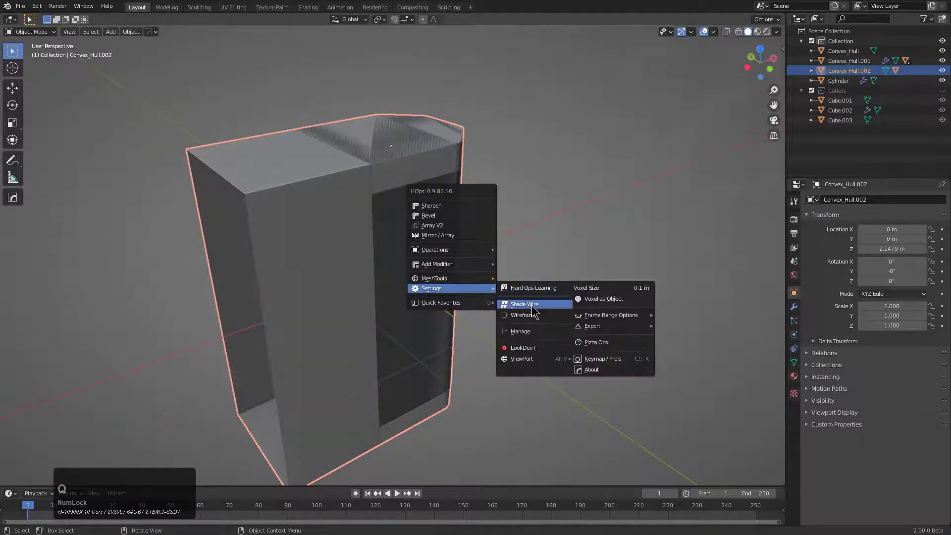
left_click(533, 310)
Step: Orbit around the model to inspect the wire-shaded Convex_Hull.002
middle_click(402, 218)
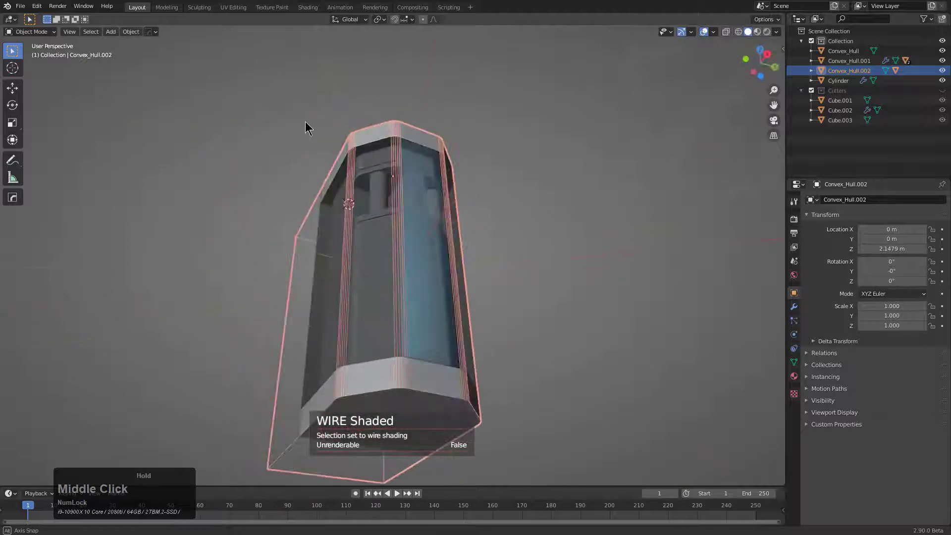
middle_click(394, 191)
middle_click(466, 226)
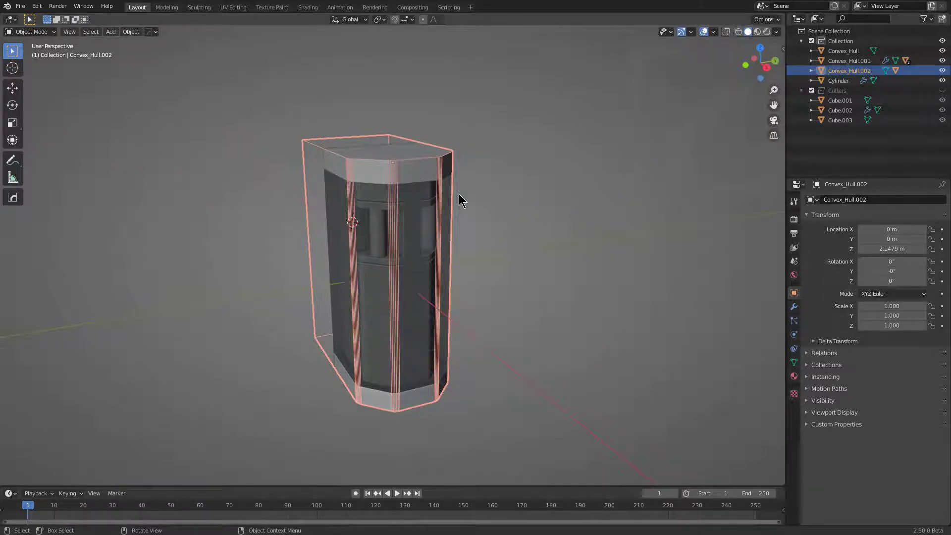
key("ctrl+Num_Lock")
middle_click(461, 197)
Step: Start a fresh General scene and duplicate the default cube as a smaller cutter copy
key("n")
key("Return")
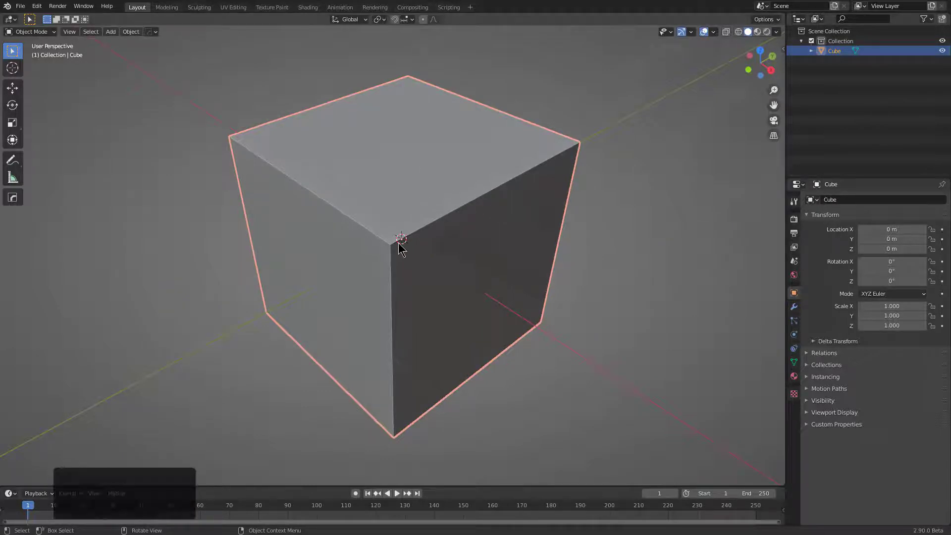
middle_click(439, 231)
right_click(439, 215)
key("shift+a")
left_click(473, 224)
key("s")
left_click(521, 273)
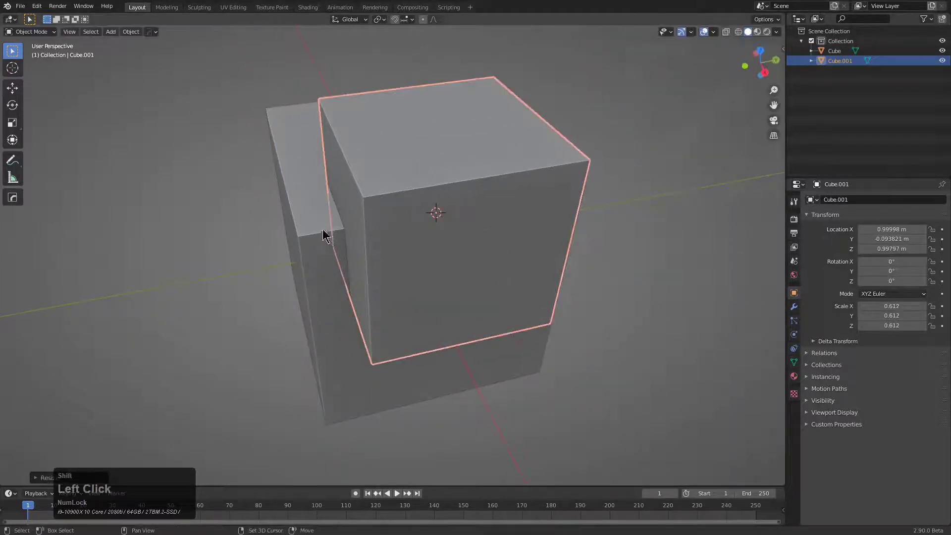
Step: Move the small cube onto the top corner and boolean-difference it from the main cube
key("q")
left_click(459, 146)
key("q")
left_click(553, 184)
scroll("up", 3)
left_click(478, 181)
left_click(328, 238)
key("q")
left_click(443, 217)
Step: Sharpen and bevel the boolean cut into a smooth rounded pocket
middle_click(452, 234)
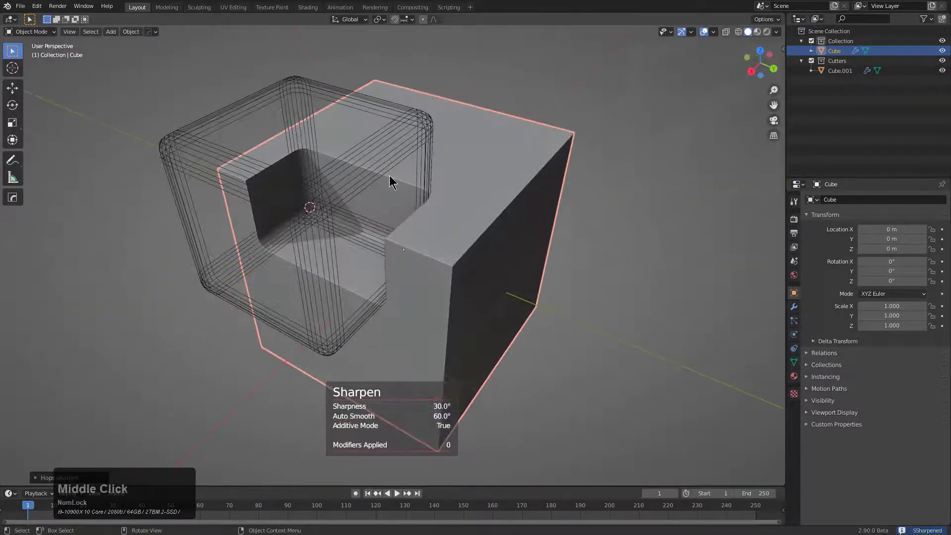
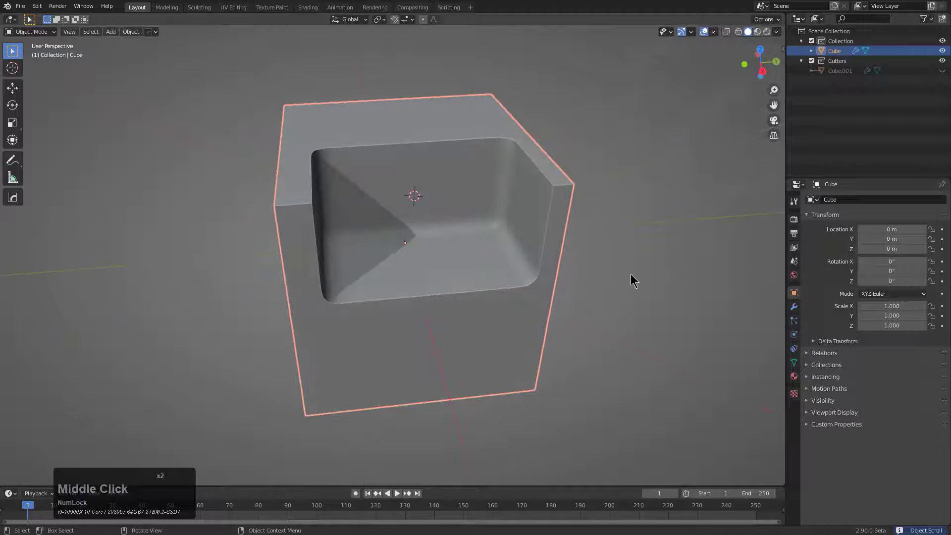
scroll("down", 3)
middle_click(474, 246)
scroll("down", 3)
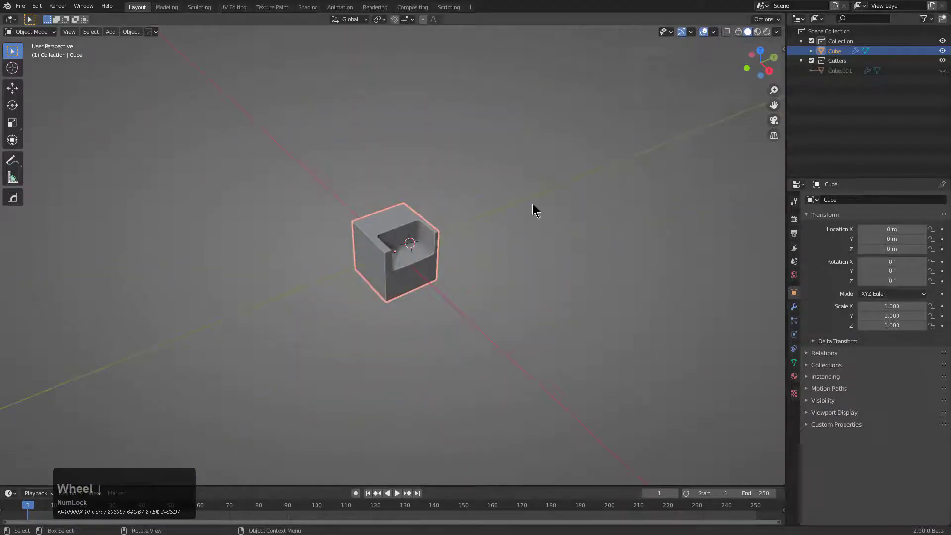
scroll("down", 3)
middle_click(467, 242)
scroll("up", 3)
Step: Run To_Shape on the cut cube, choose the Decap shape type and hide the original
middle_click(395, 242)
middle_click(388, 232)
scroll("up", 3)
key("q")
type("qot")
key("F9")
left_click(487, 241)
left_click(494, 318)
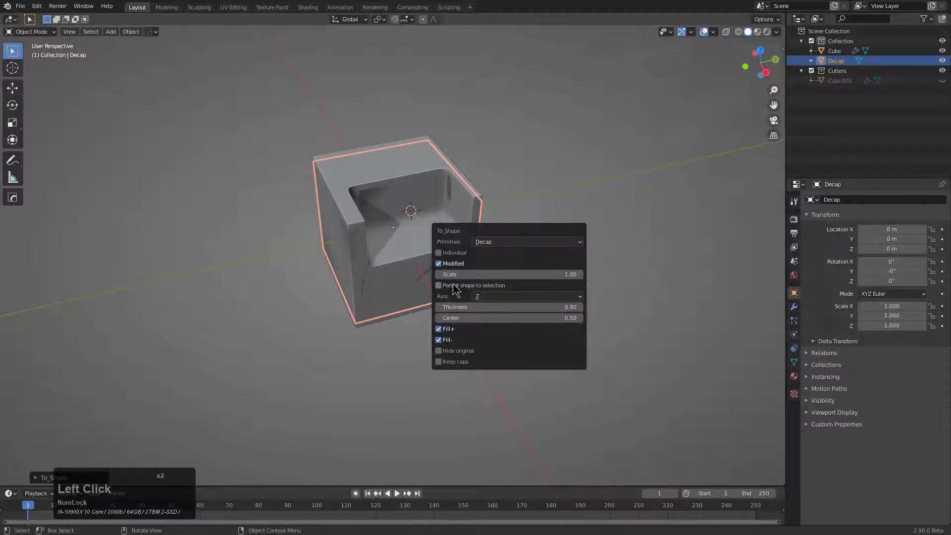
key("F9")
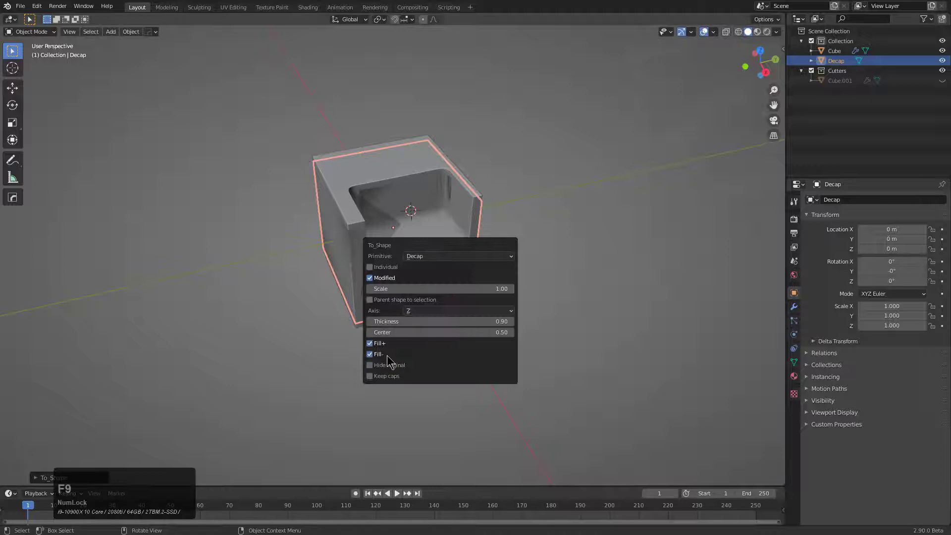
left_click(381, 367)
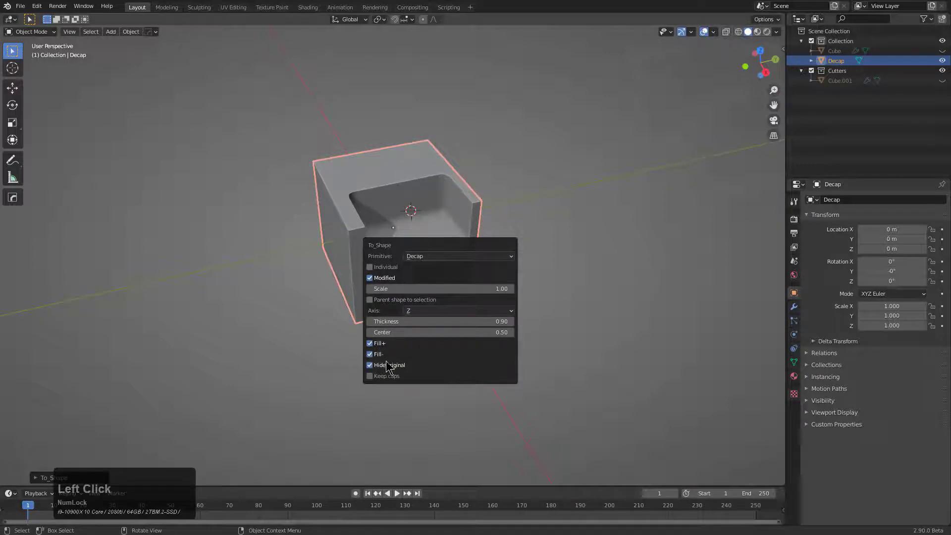
Step: Uncheck Fill+ and Fill-, enable Keep caps for separate Decap_neg and Decap_pos, and confirm
left_click(426, 245)
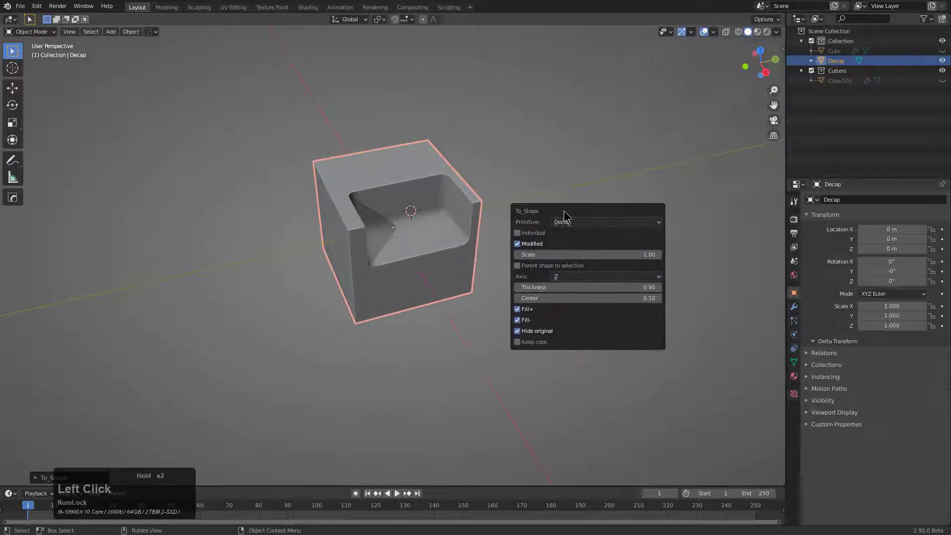
scroll("down", 3)
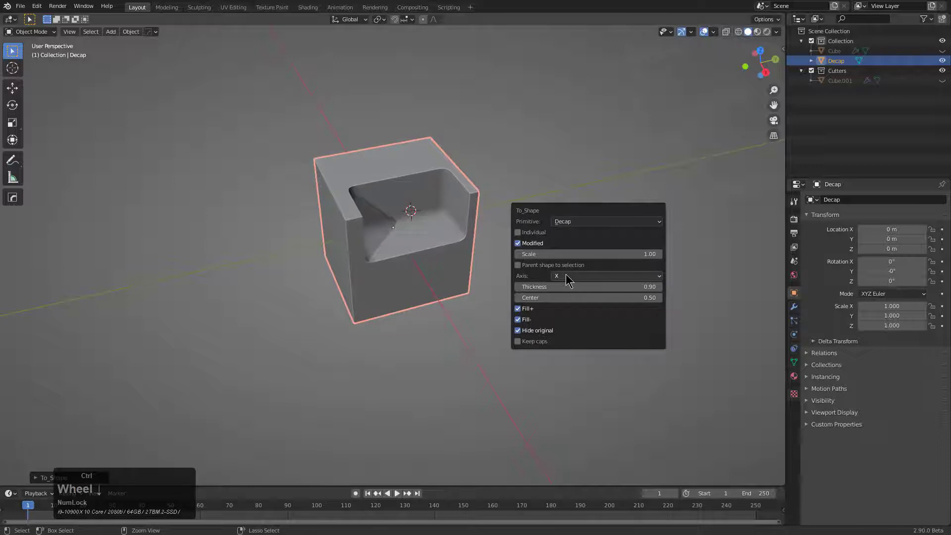
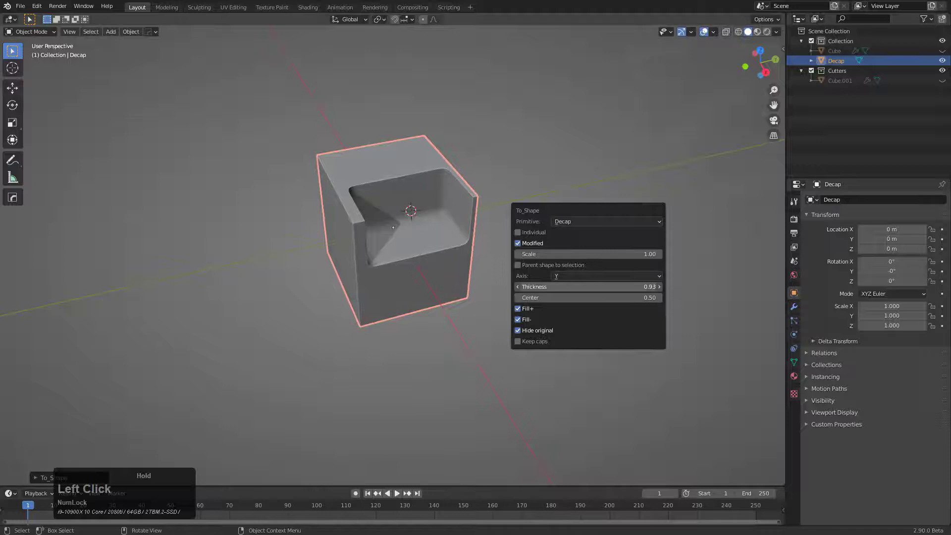
left_click(529, 322)
left_click(529, 310)
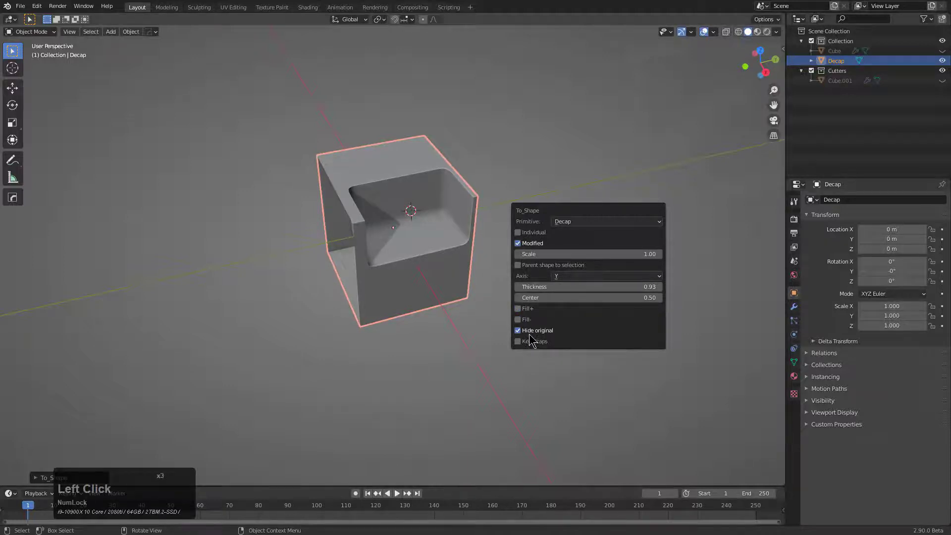
left_click(527, 342)
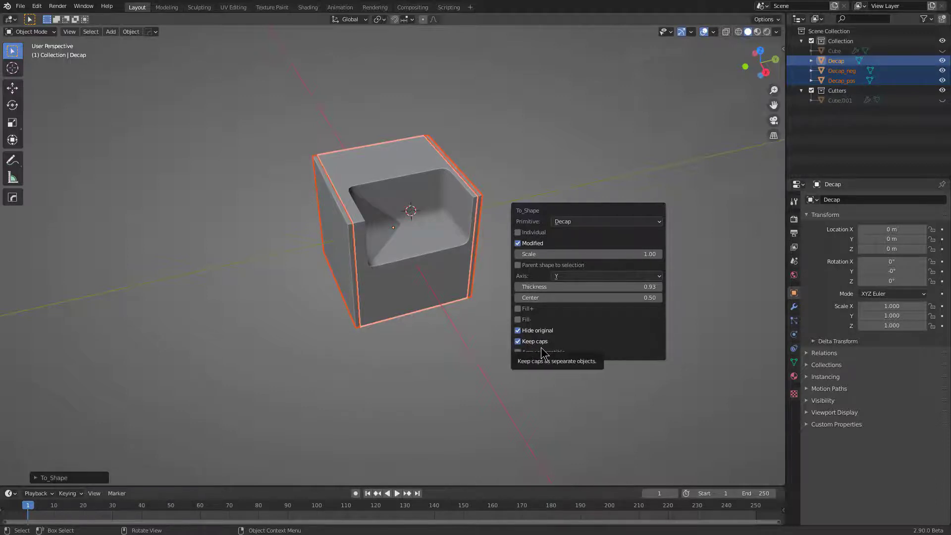
left_click(546, 353)
left_click(545, 353)
left_click(546, 353)
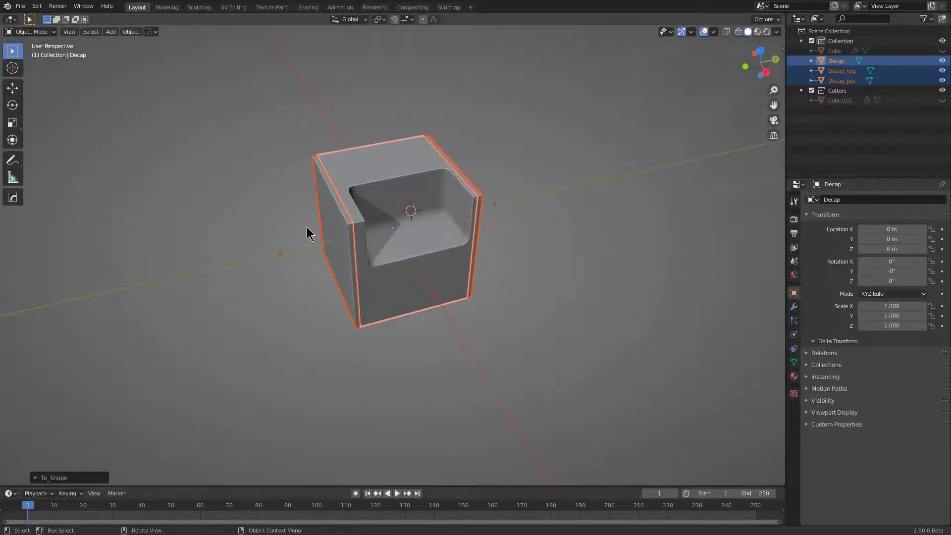
left_click(283, 233)
Step: Add a Bezier circle to the scene and scale it
key("a")
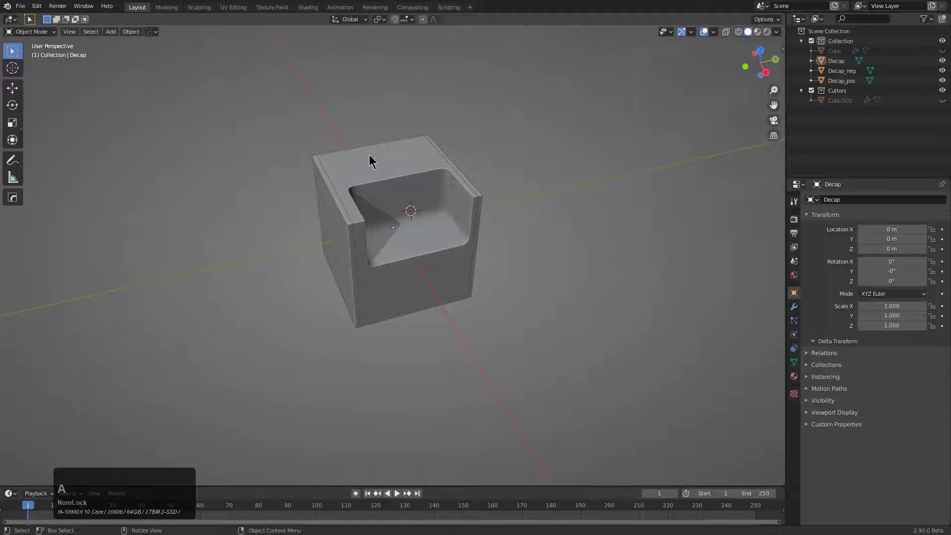
scroll("down", 3)
middle_click(439, 268)
scroll("up", 3)
key("c")
key("a")
left_click(400, 264)
scroll("down", 3)
key("s")
left_click(482, 296)
scroll("down", 3)
middle_click(423, 279)
scroll("up", 3)
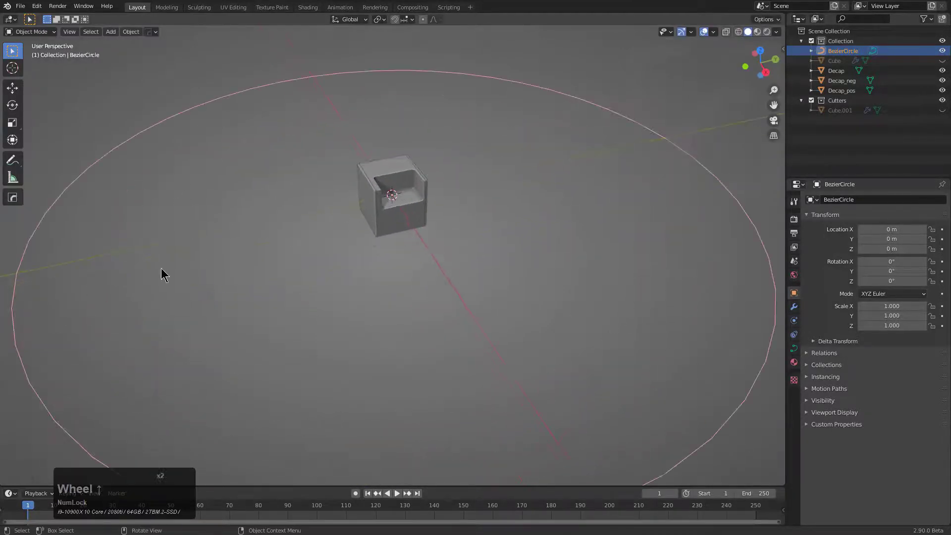
Step: Array V2 the Decap piece along one axis and raise the count into a long straight row
left_click(397, 222)
key("q")
left_click(363, 189)
key("x")
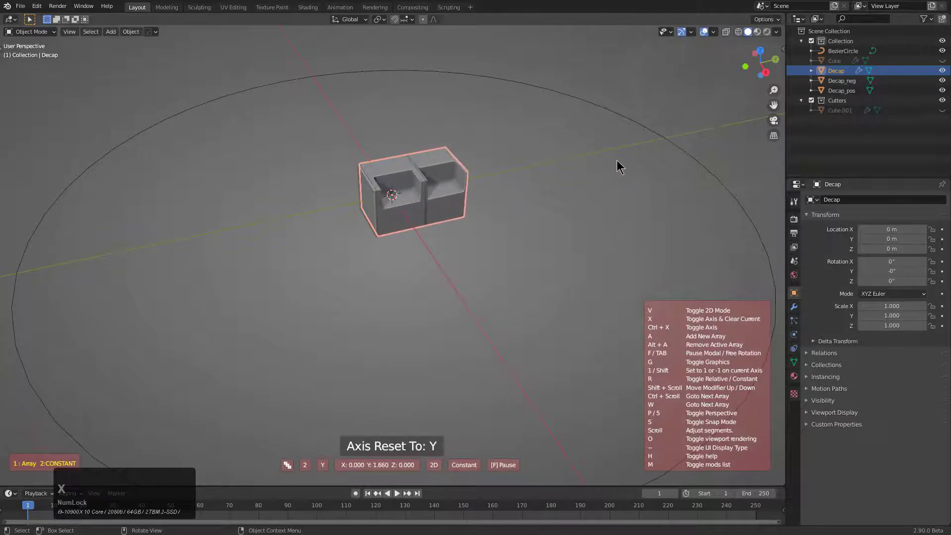
key("1")
scroll("up", 3)
scroll("up", 3)
scroll("up", 3)
left_click(654, 170)
scroll("down", 3)
middle_click(518, 252)
scroll("up", 3)
Step: Parent the Decap row to the BezierCircle with Ctrl+P > Object
left_click(685, 196)
key("p")
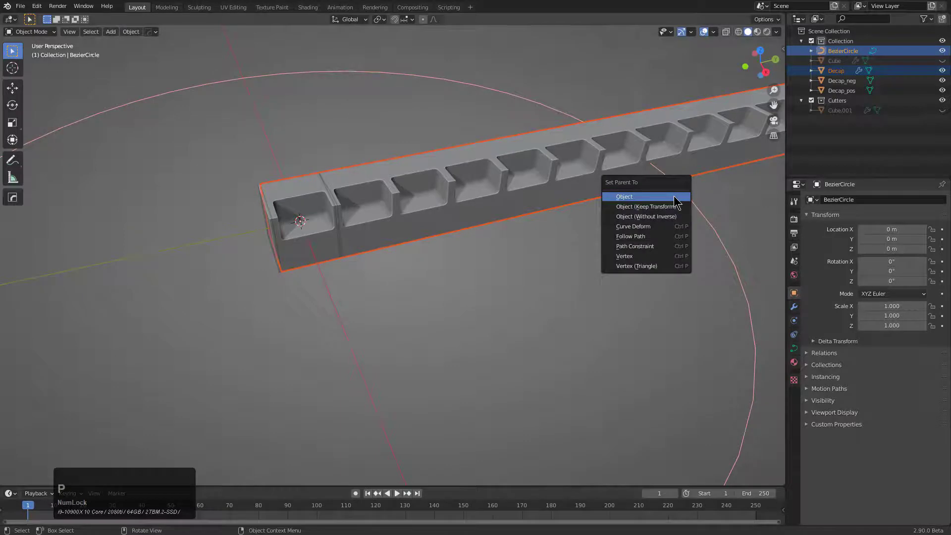
left_click(659, 229)
scroll("down", 3)
middle_click(400, 300)
scroll("up", 3)
left_click(323, 283)
middle_click(278, 274)
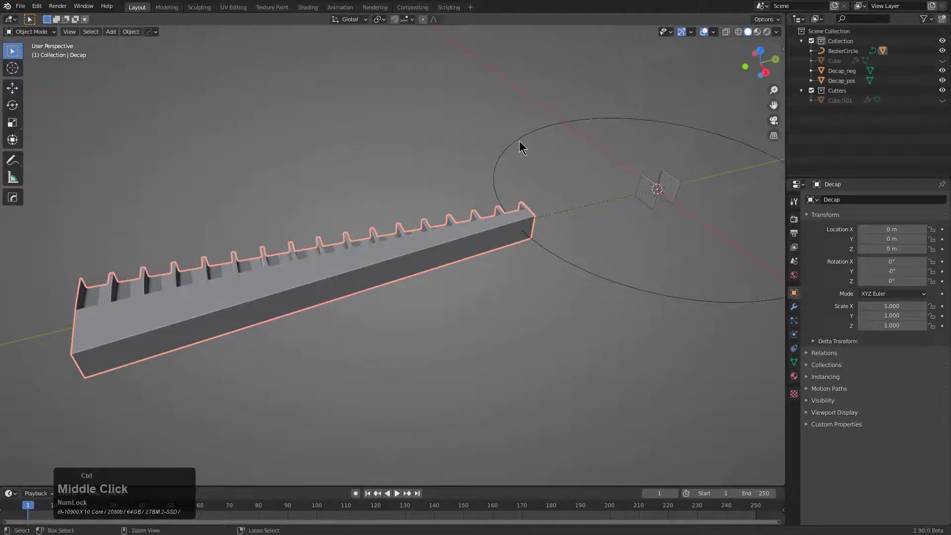
Step: In the HOps Helper set the Curve modifier's Deform Axis to Y so the row bends along the circle
left_click(448, 202)
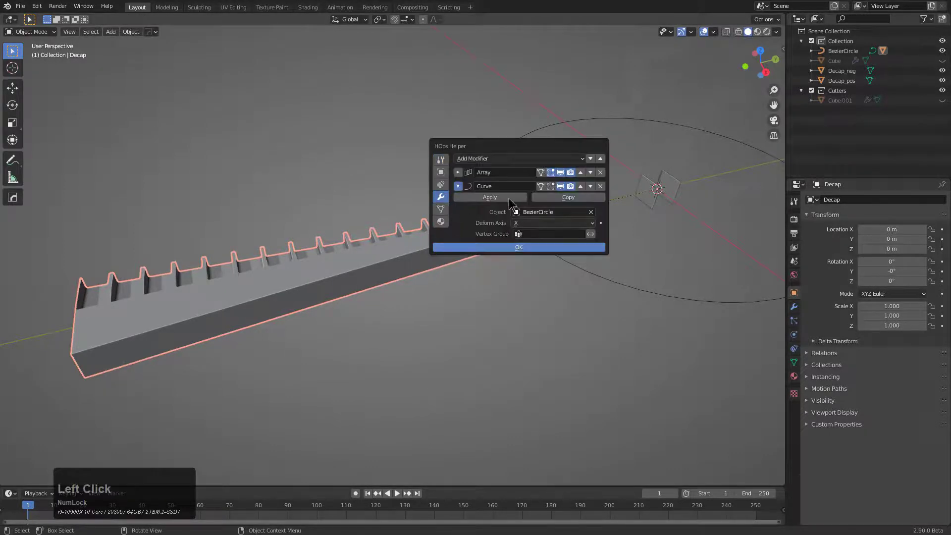
scroll("up", 3)
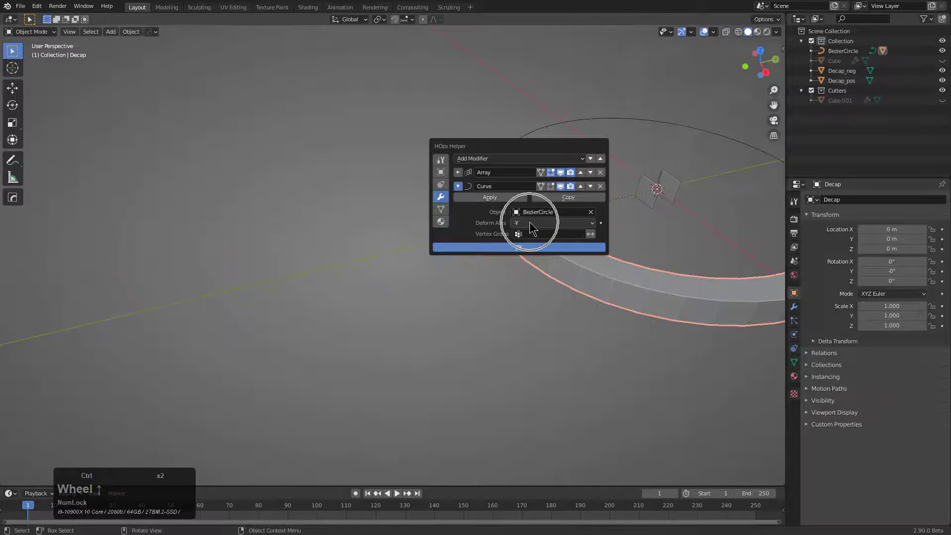
middle_click(564, 250)
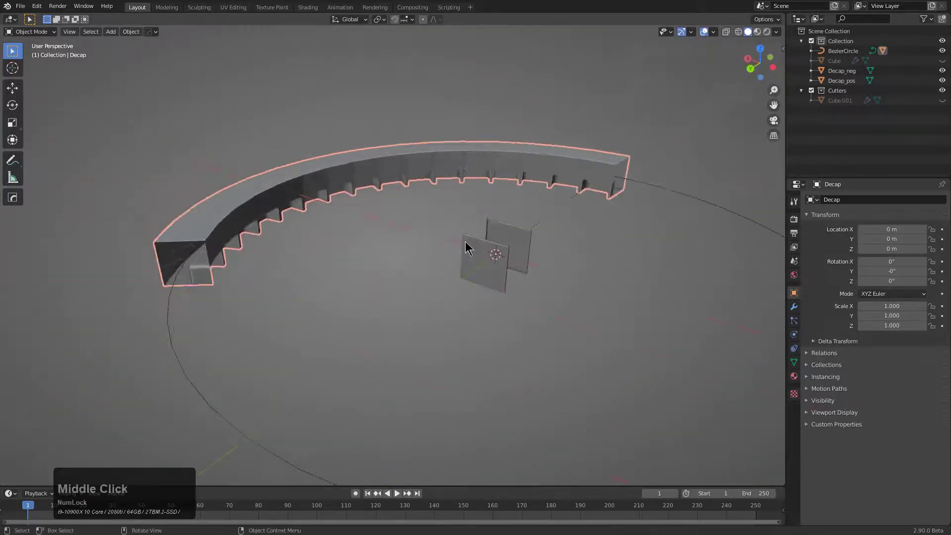
scroll("up", 3)
middle_click(415, 219)
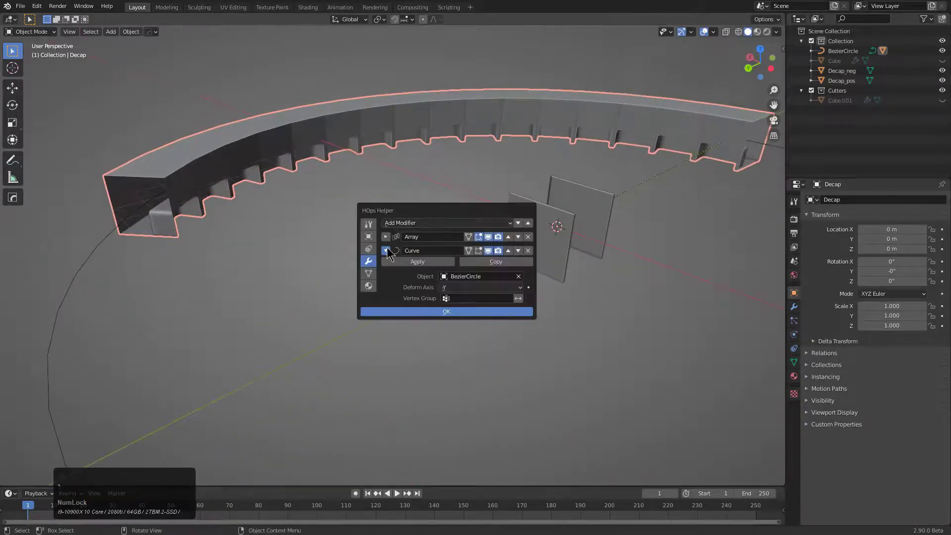
Step: Check the Array settings cap the arc with Decap_neg and Decap_pos, then select the BezierCircle
left_click(387, 237)
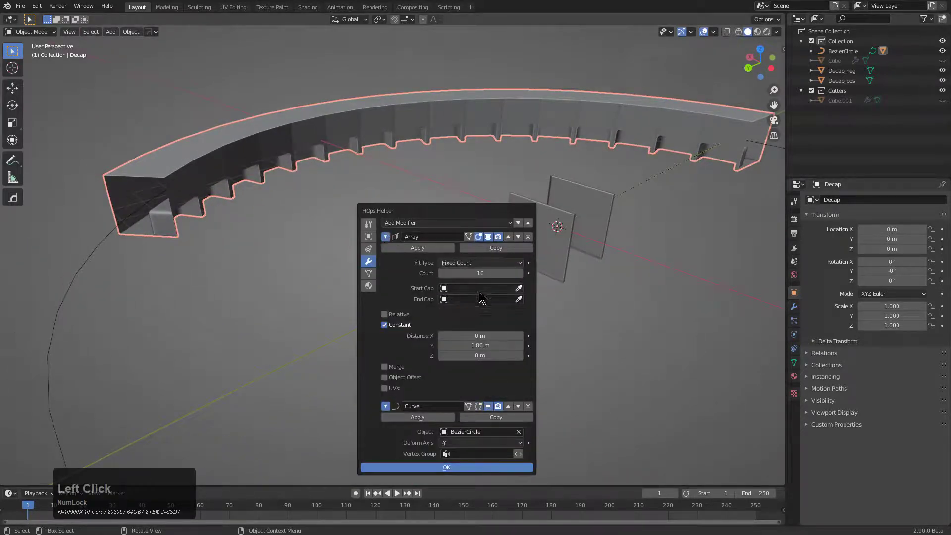
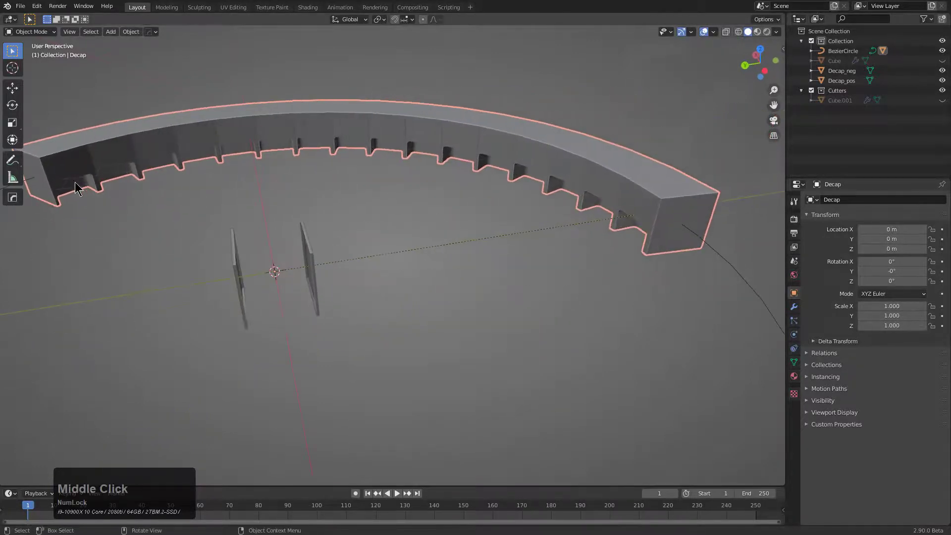
left_click(72, 188)
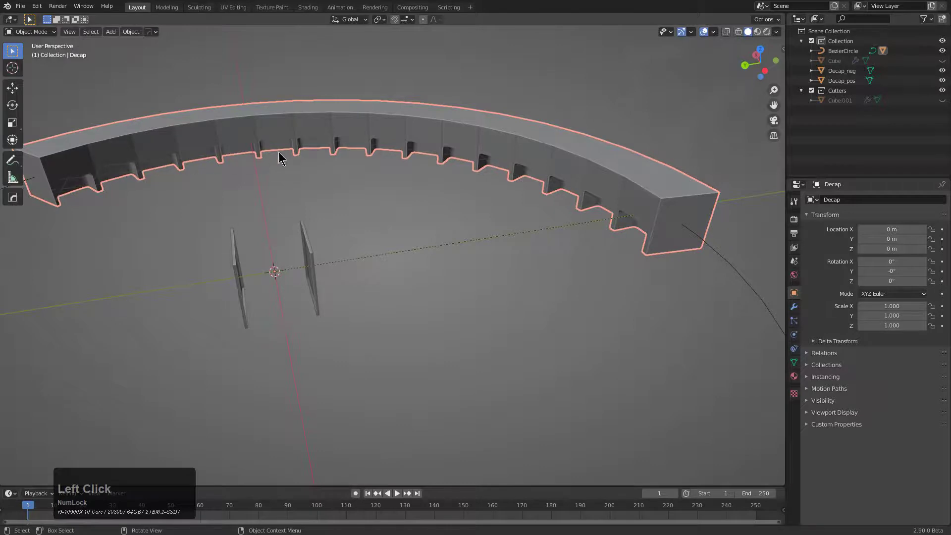
middle_click(298, 157)
scroll("down", 3)
middle_click(377, 257)
left_click(547, 236)
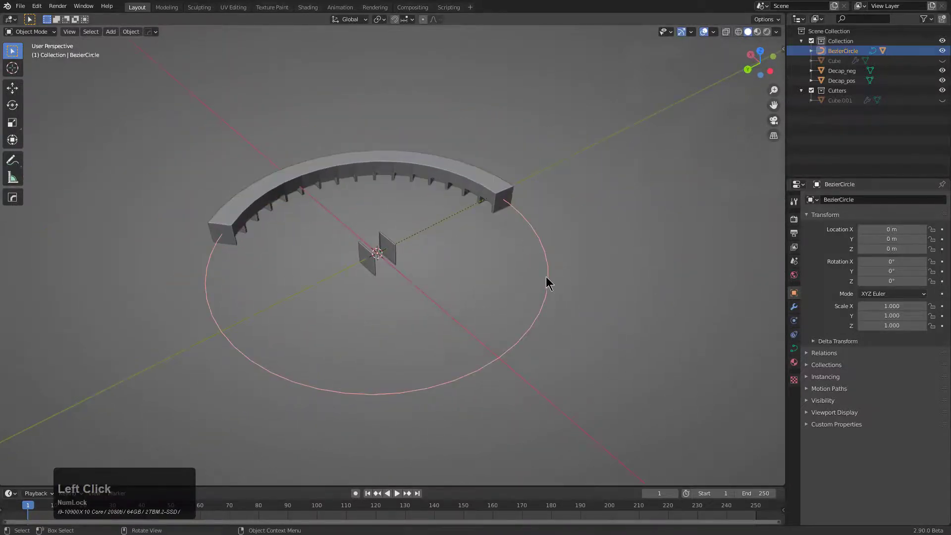
Step: Scale the BezierCircle to about 0.42 to close the ring, then run Mesh Tools > Dice on Decap
key("s")
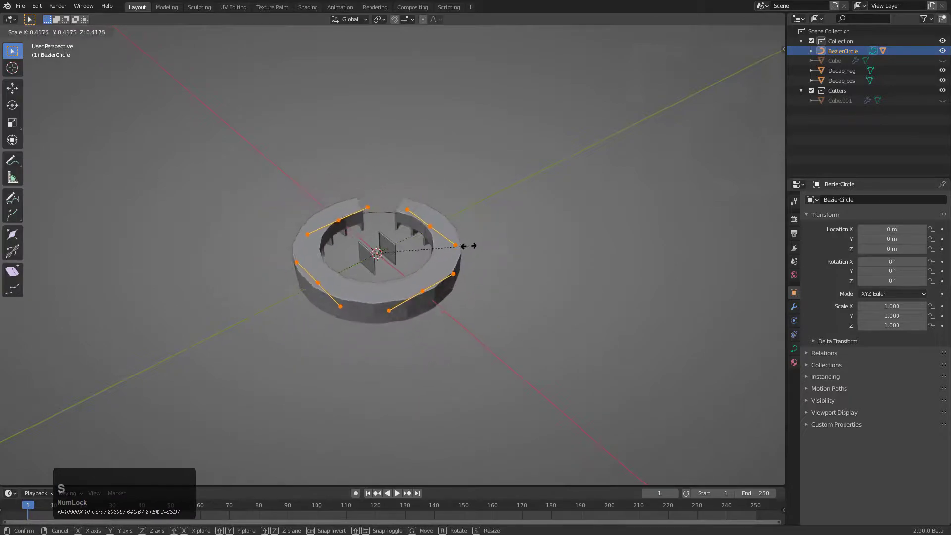
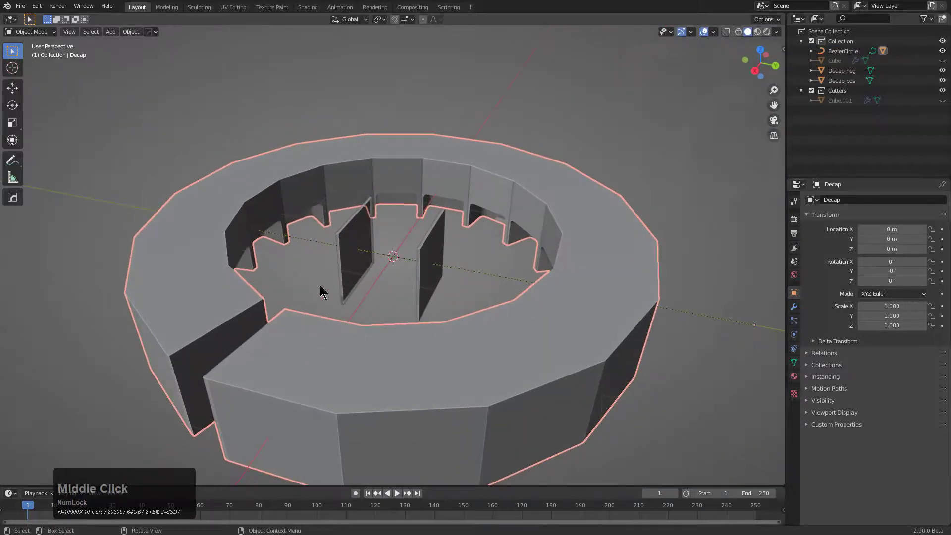
middle_click(335, 291)
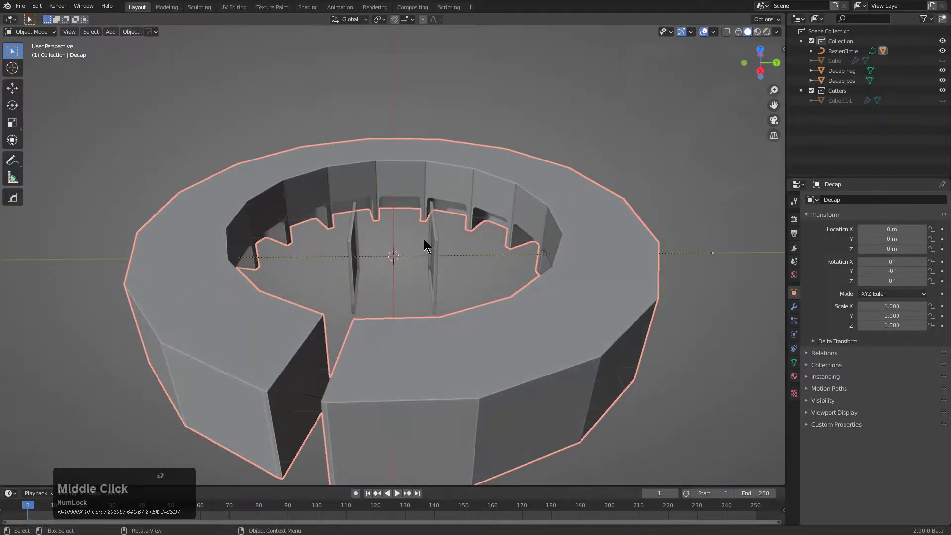
key("q")
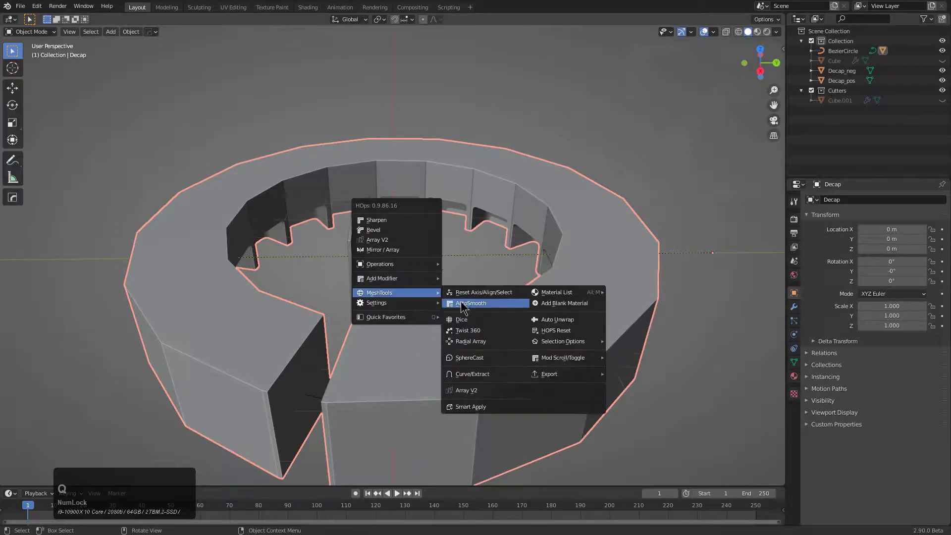
left_click(472, 326)
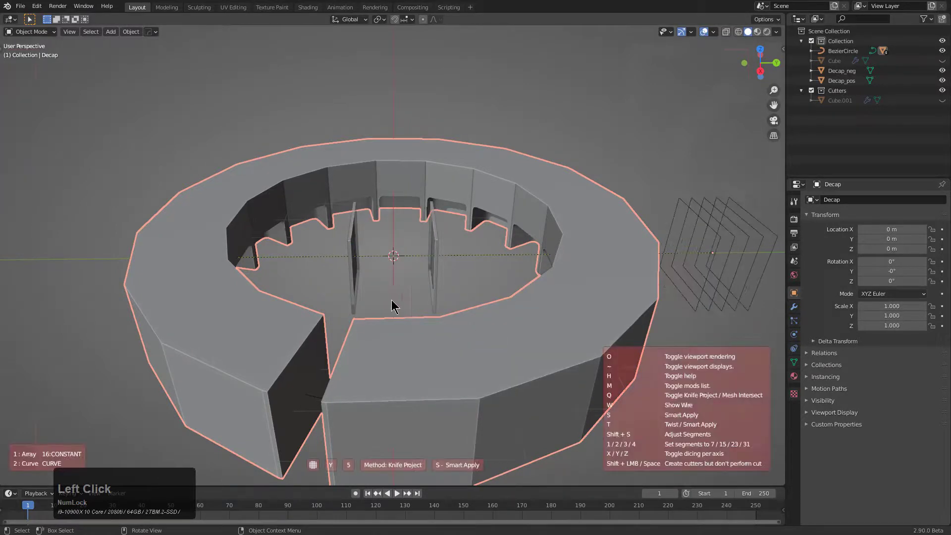
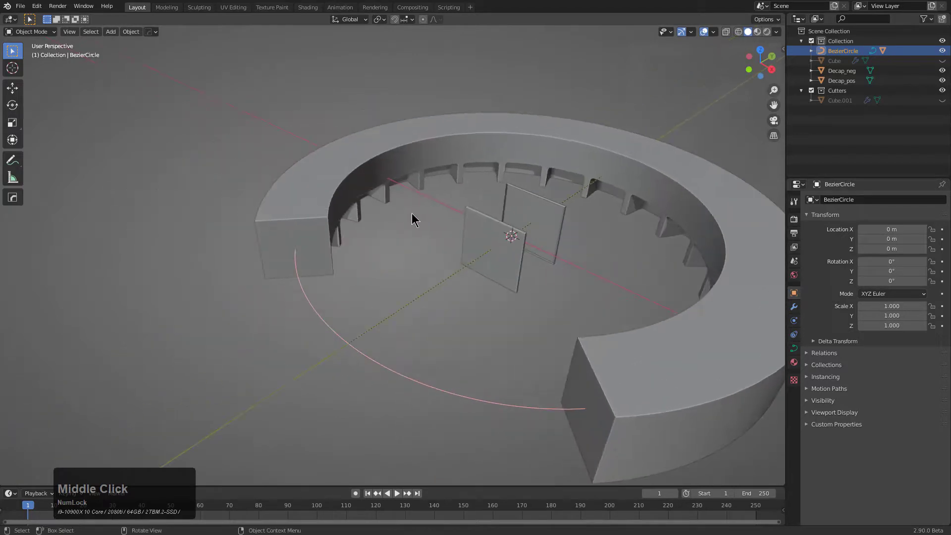
middle_click(429, 243)
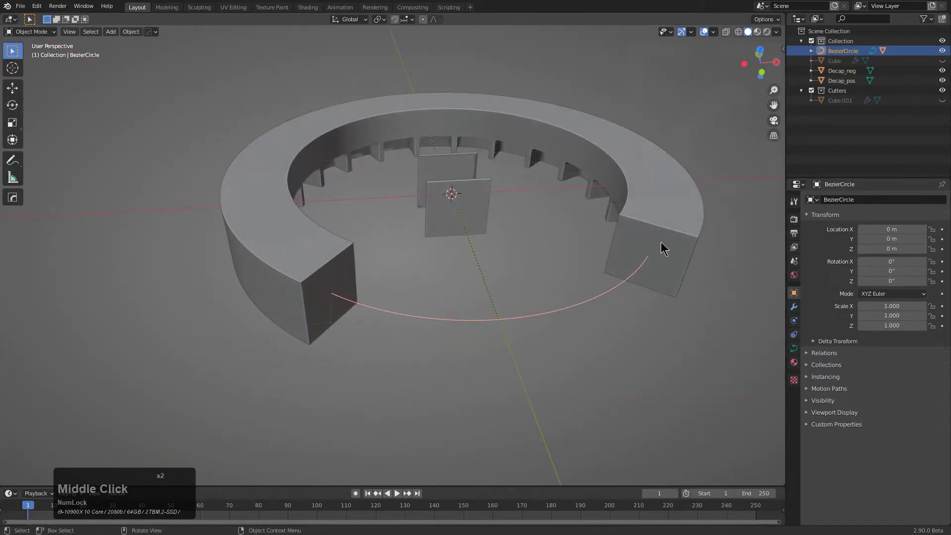